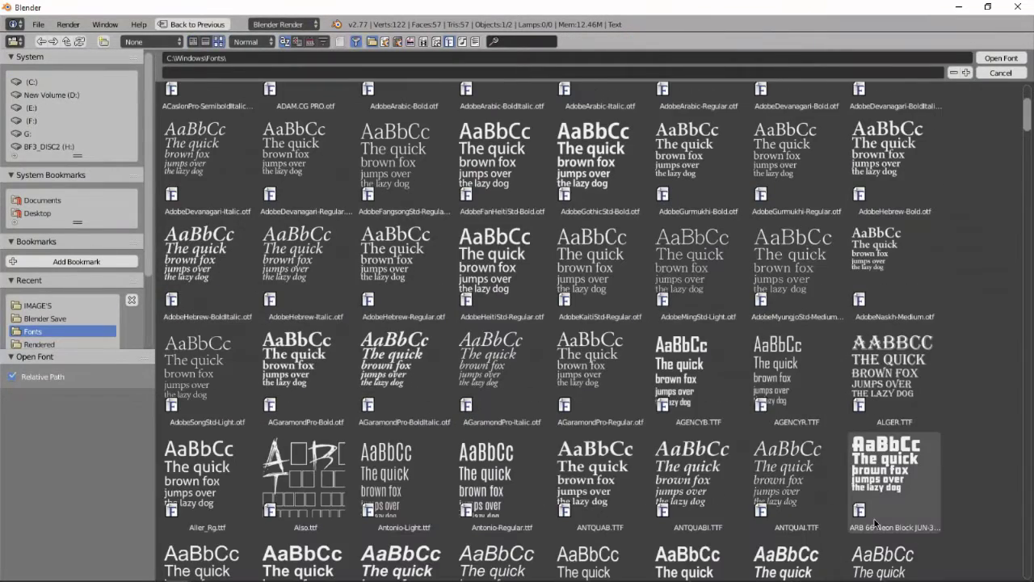
Set the JAY text to the ARB66NeonBlock font and extrude it into a thick block.
double_click(890, 361)
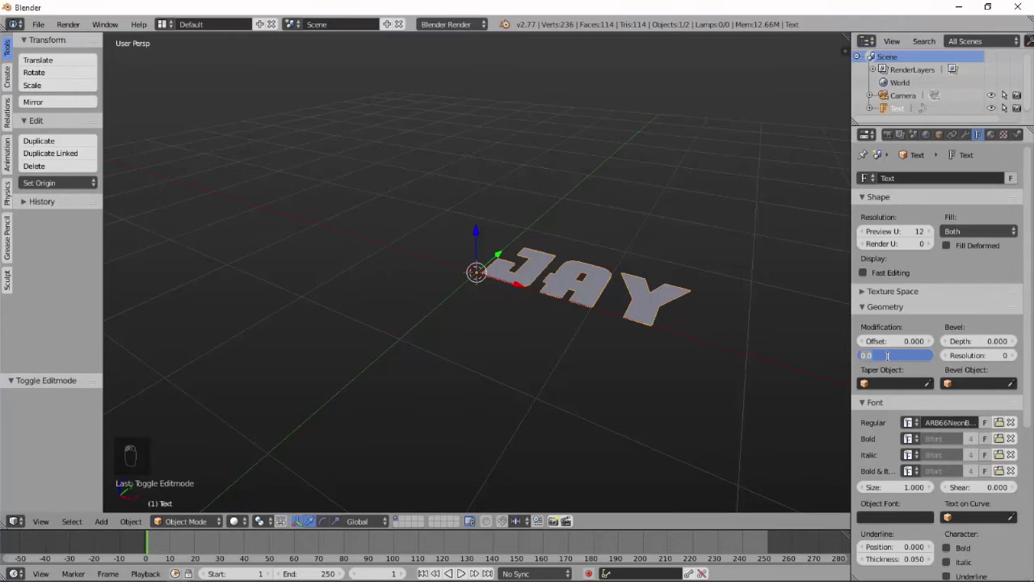
left_click_drag(1018, 346, 515, 282)
left_click_drag(515, 283, 540, 317)
Duplicate the thick text into a second stacked layer and add a mesh cylinder.
key("shift+d")
left_click_drag(477, 237, 488, 226)
middle_click(614, 250)
left_click_drag(632, 232, 480, 190)
left_click_drag(480, 190, 580, 252)
left_click_drag(581, 252, 537, 250)
key("shift+a")
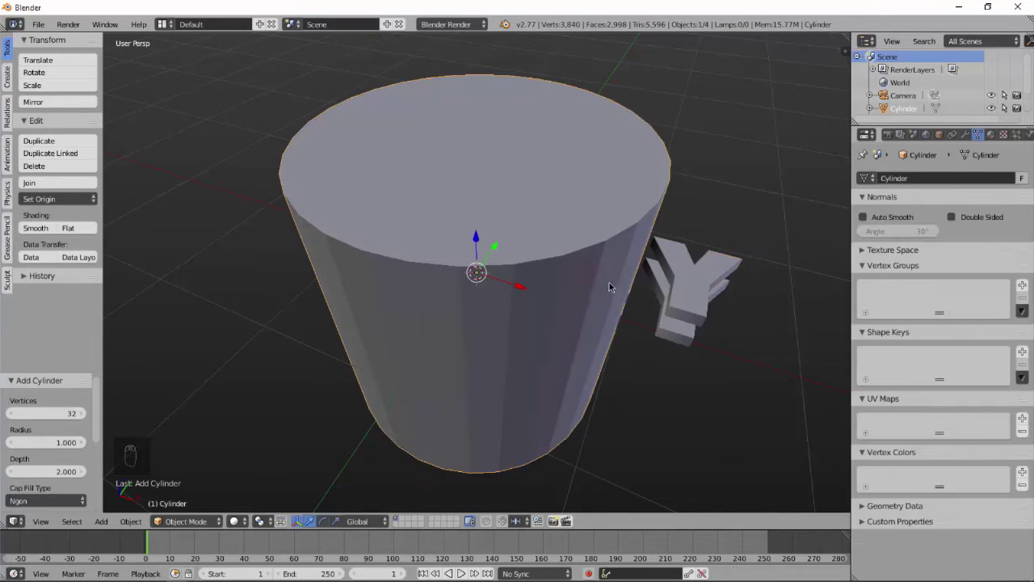
Shrink the cylinder and stretch it taller along Z only, viewed from the top.
key("s")
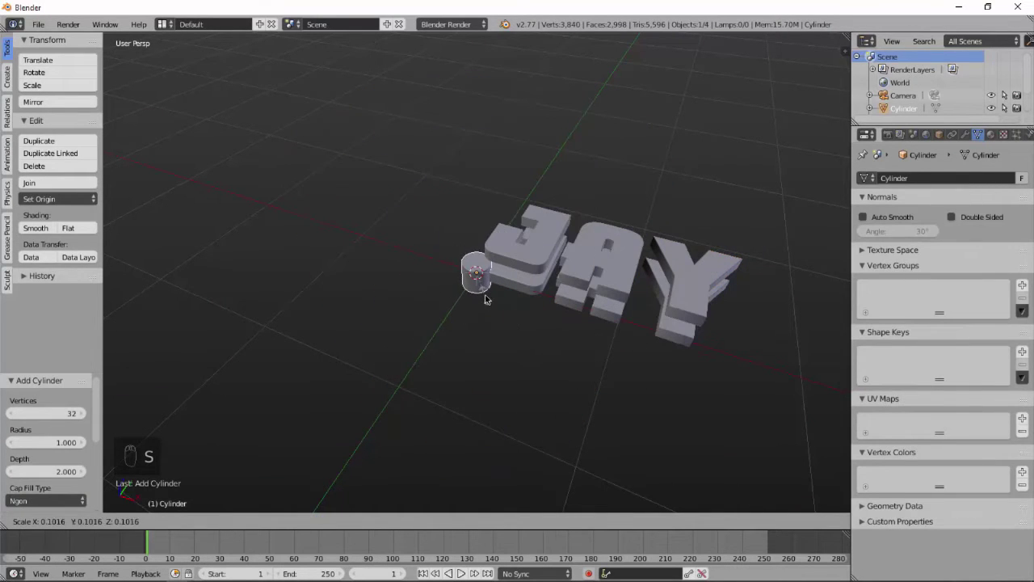
key("s")
key("s")
left_click_drag(668, 405, 623, 347)
key("KP_5")
key("KP_7")
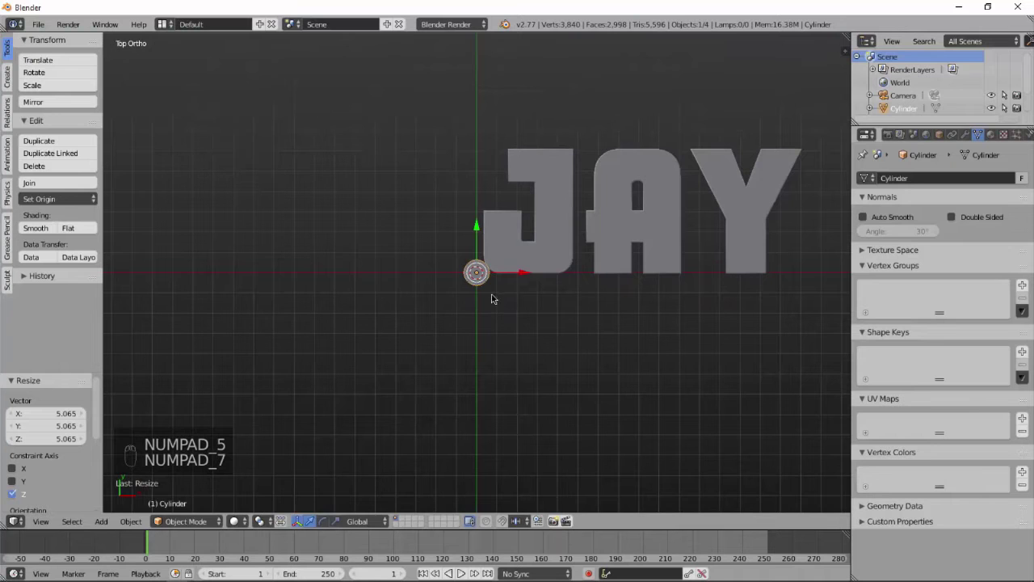
key("g")
key("s")
key("g")
key("s")
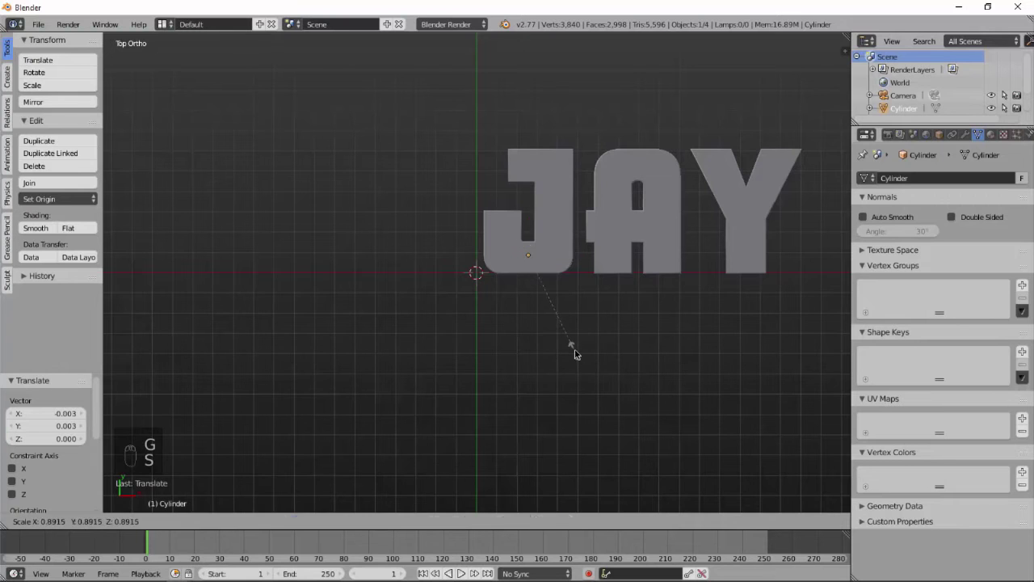
Move the cylinder into the J, thin it to pin size and check it from the side.
middle_click(575, 344)
key("e")
middle_click(574, 344)
key("s")
left_click_drag(576, 275, 550, 245)
key("KP_5")
key("KP_7")
key("KP_0")
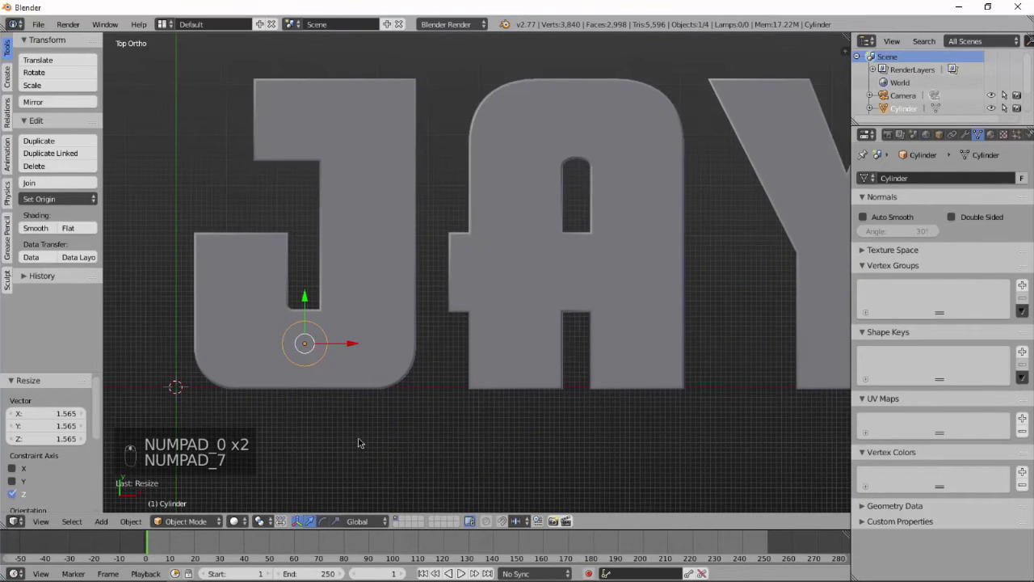
key("g")
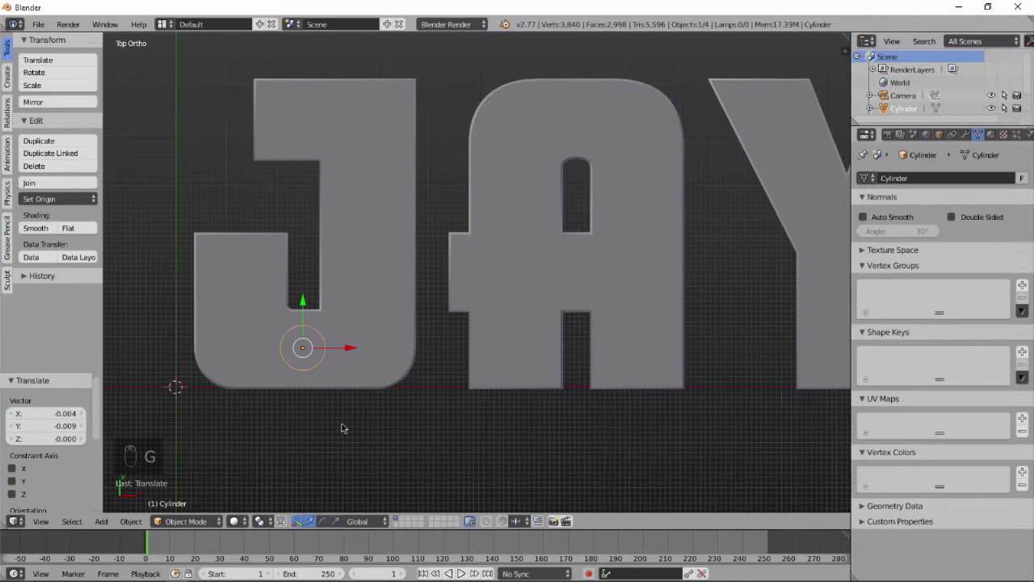
left_click_drag(382, 427, 328, 261)
right_click(328, 260)
key("KP_Decimal")
Extrude and inset the pin's top face, delete its centre and grid-fill the cap.
key("KP_5")
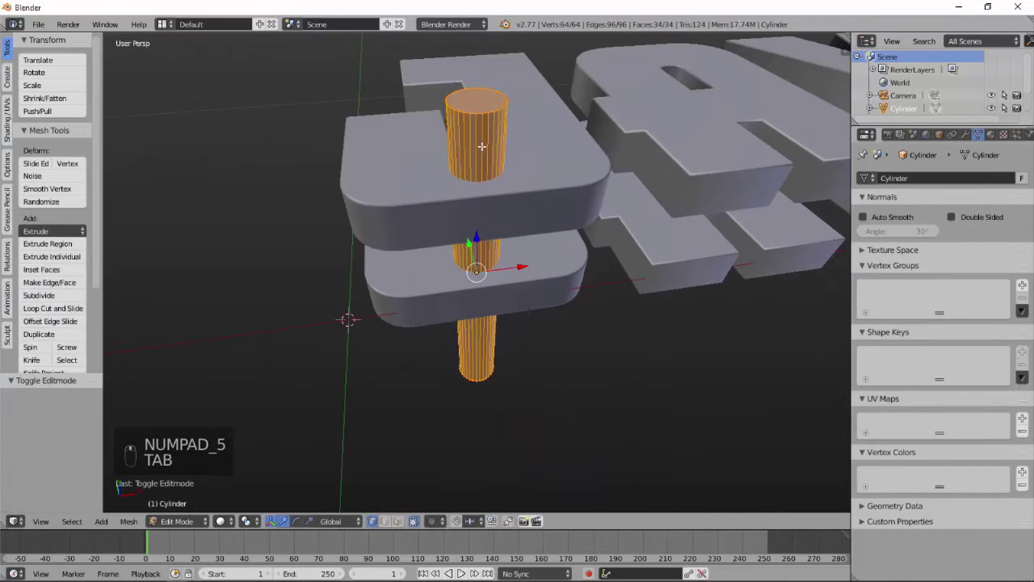
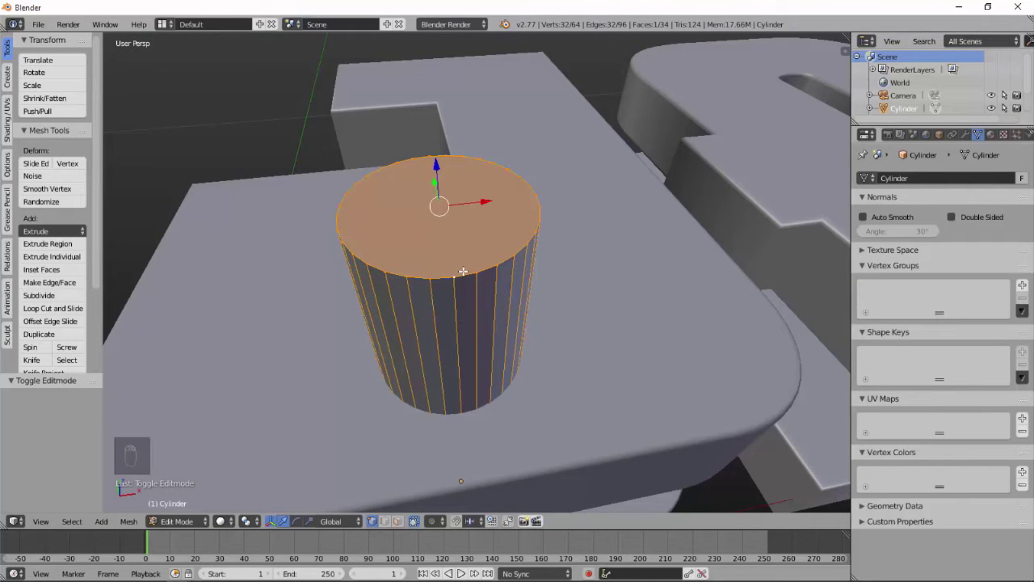
key("e")
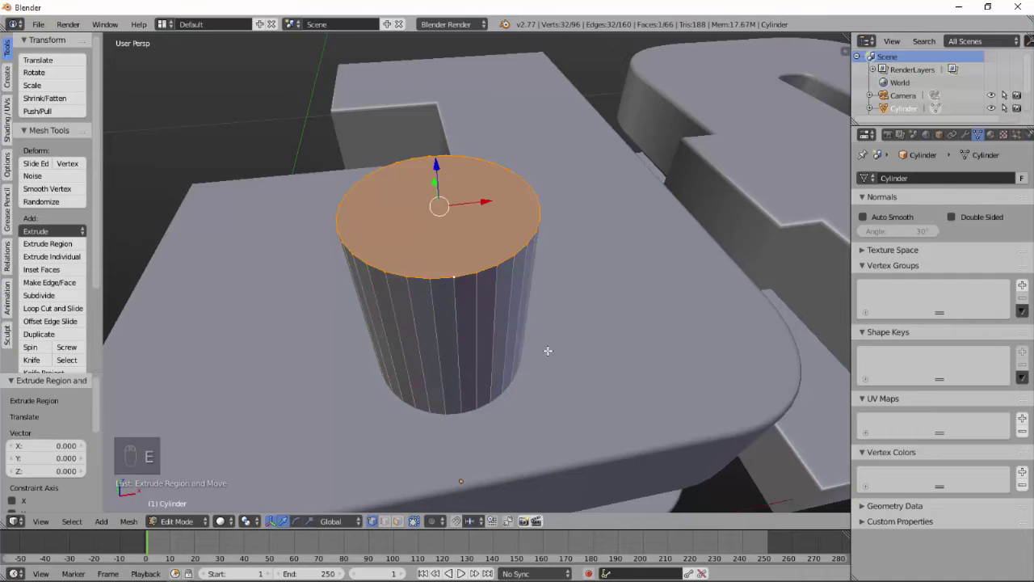
key("s")
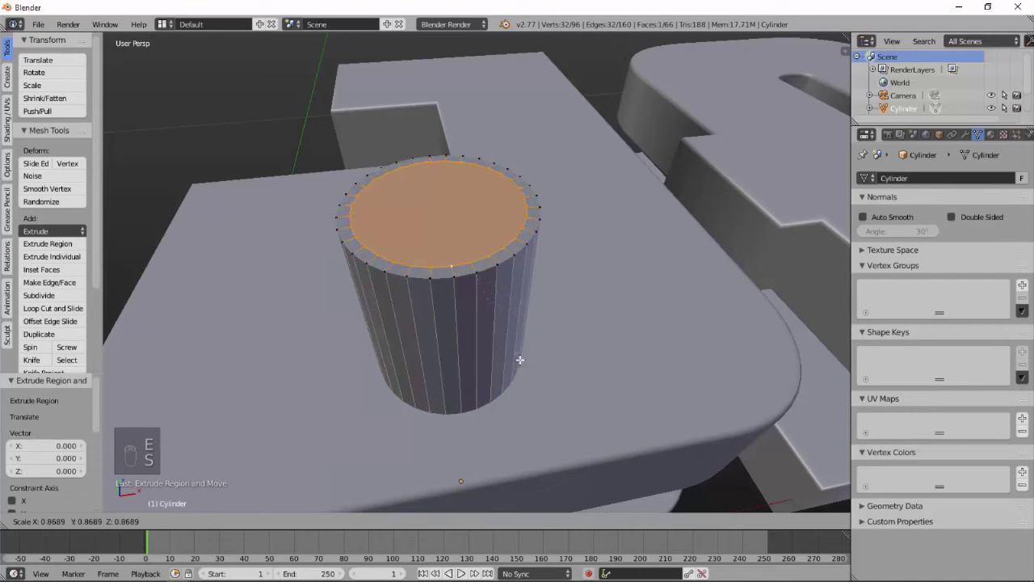
key("e")
key("s")
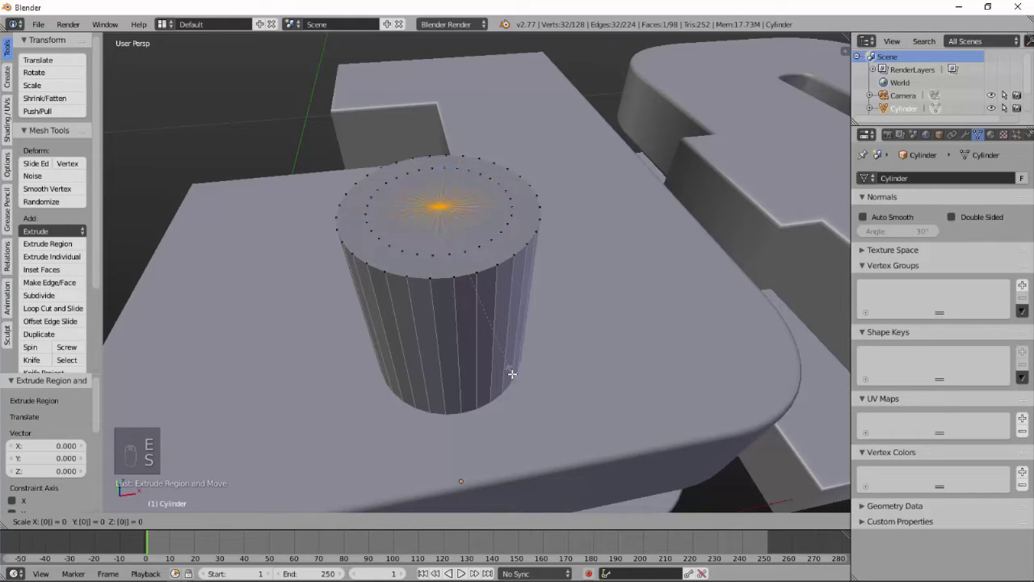
key("x")
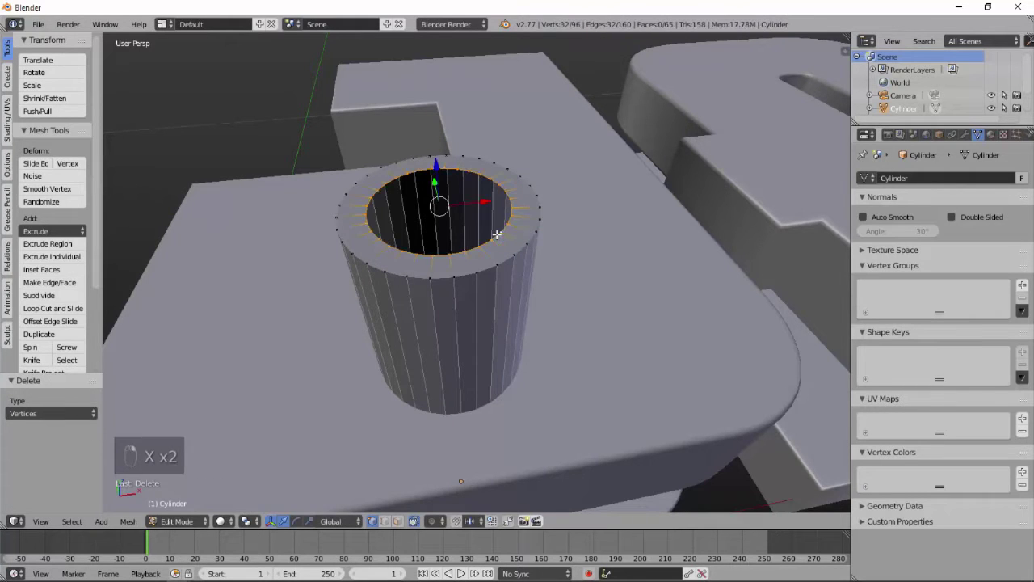
key("space")
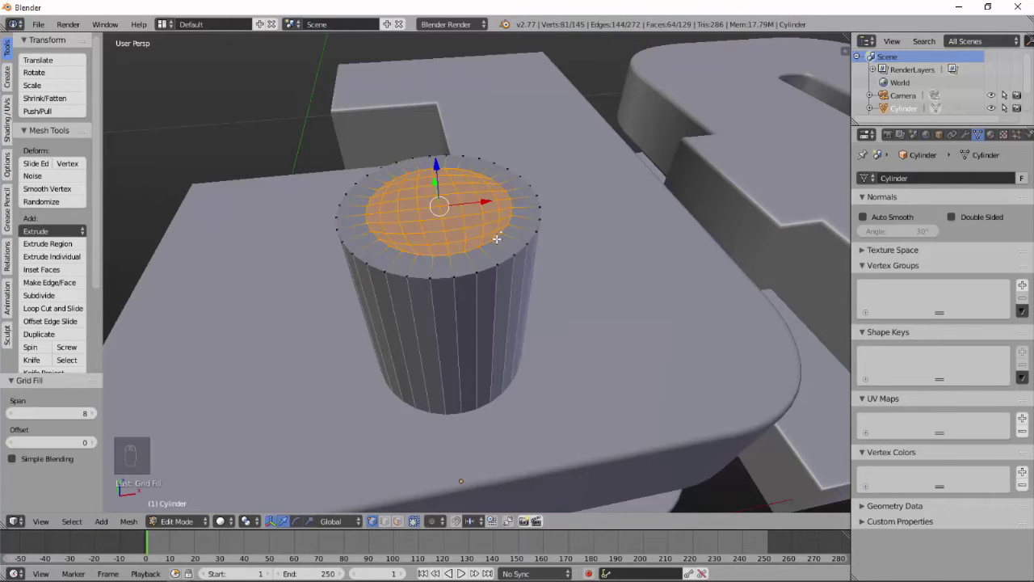
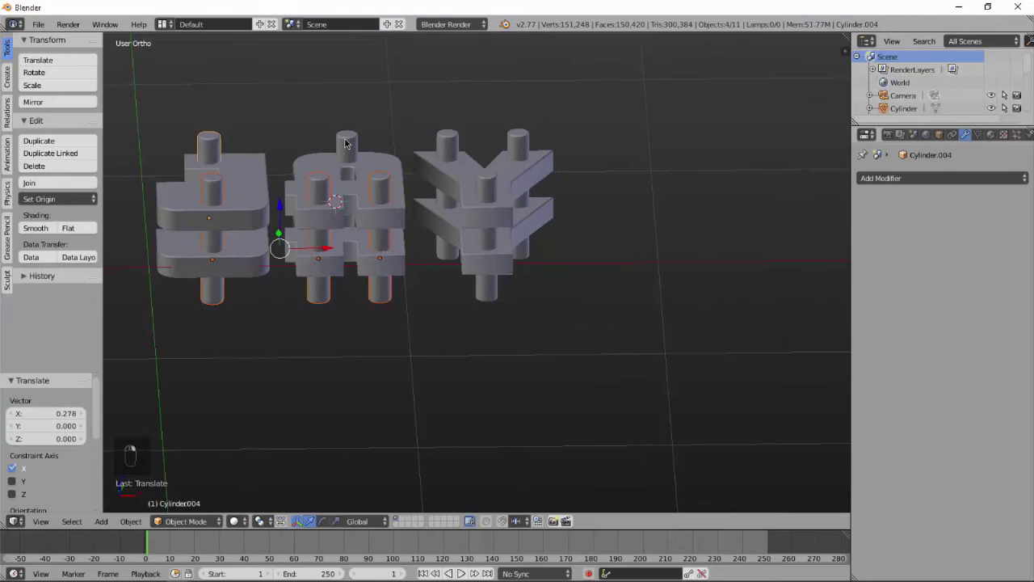
Duplicate the pin sideways to place a copy through another letter.
key("shift+d")
key("m")
key("b")
left_click_drag(524, 214, 525, 224)
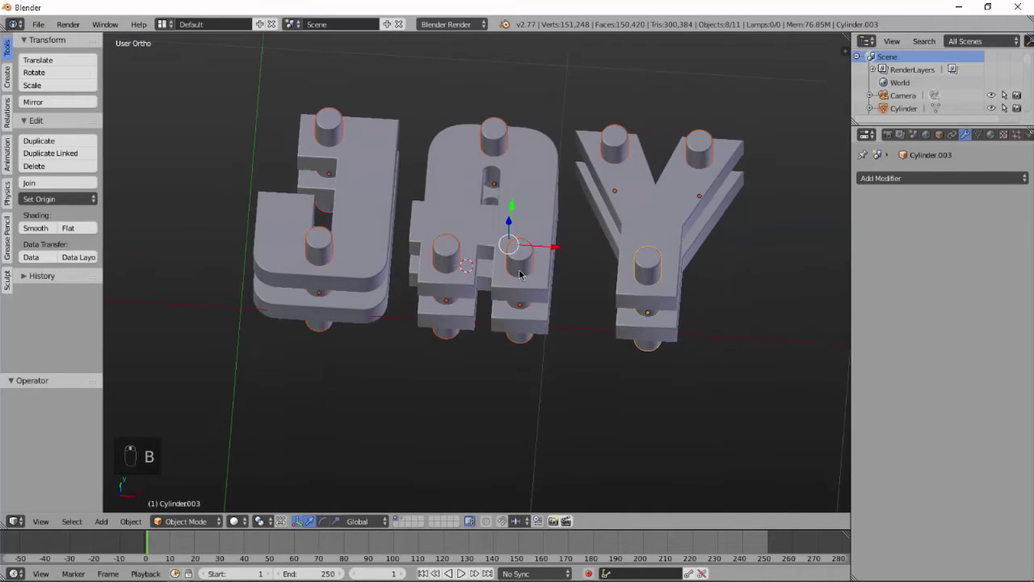
Join the pin pieces into one object and convert the upper text layer to a mesh.
key("ctrl+j")
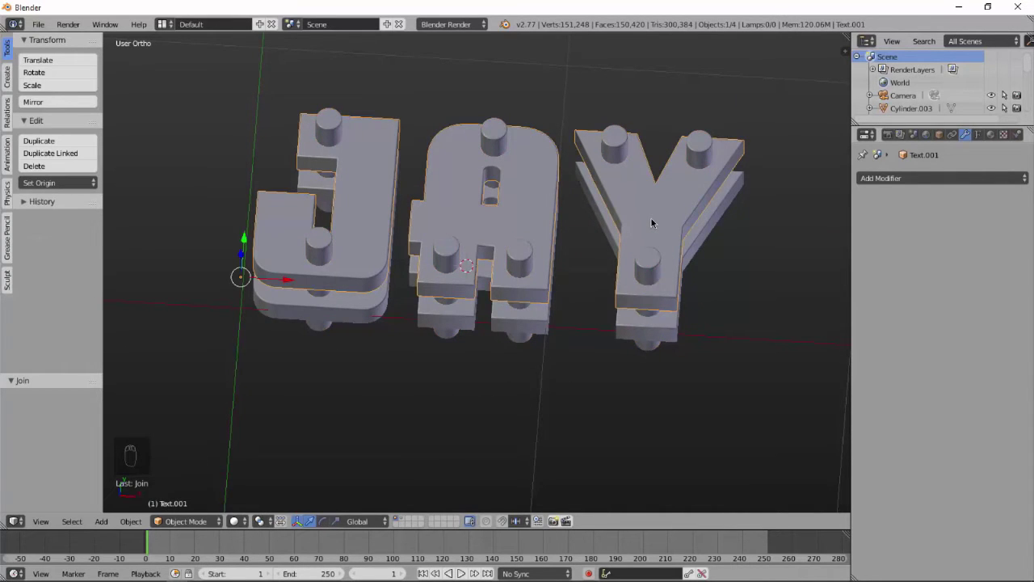
key("alt+c")
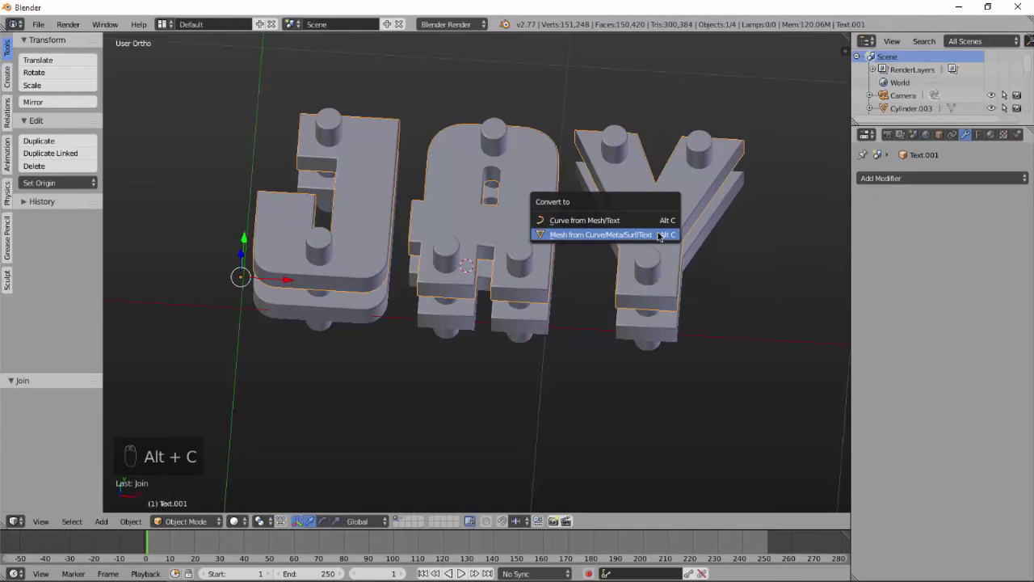
middle_click(737, 205)
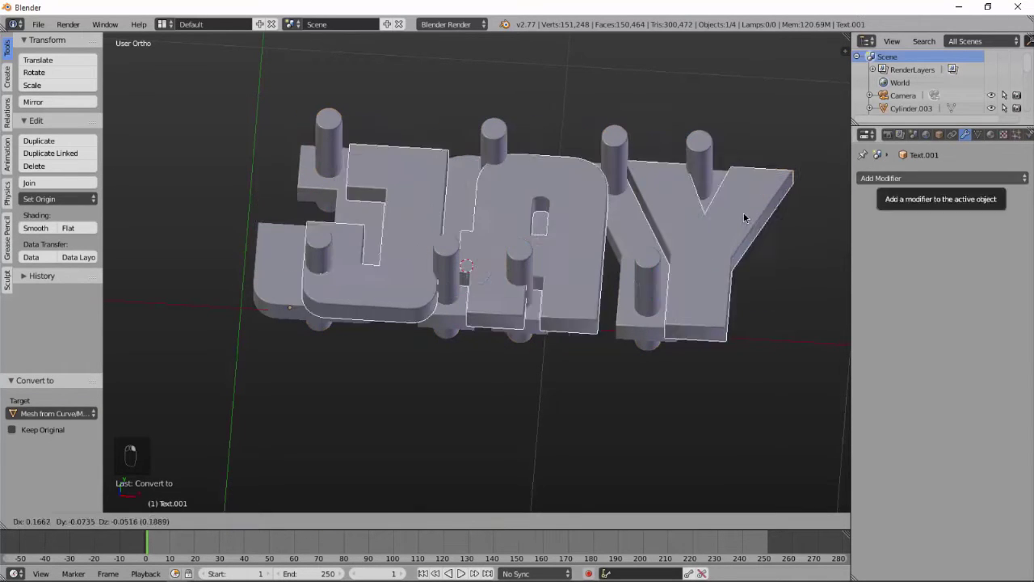
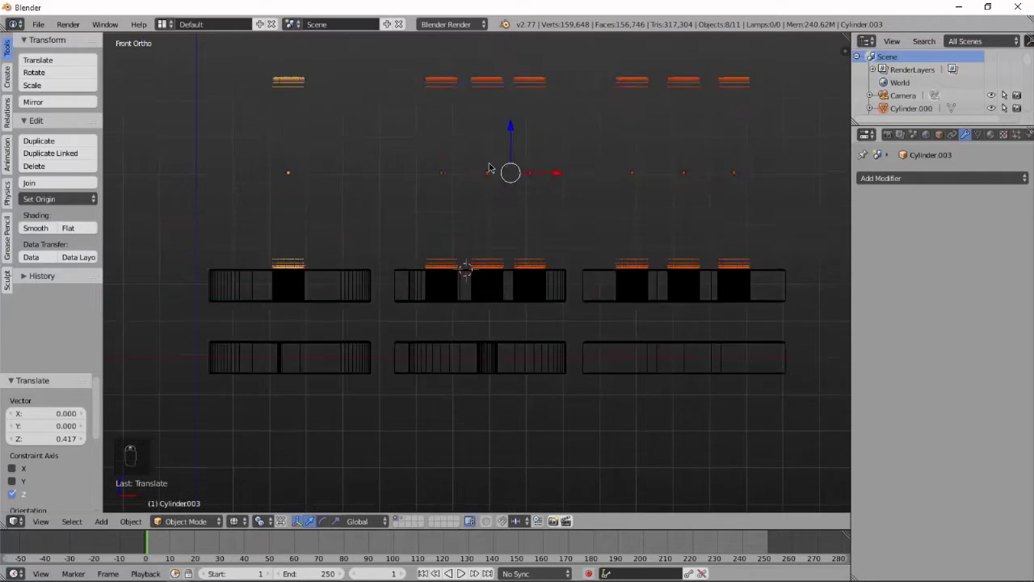
Raise the pins above the letters and join the letter pieces into one mesh.
left_click_drag(264, 524, 426, 430)
key("s")
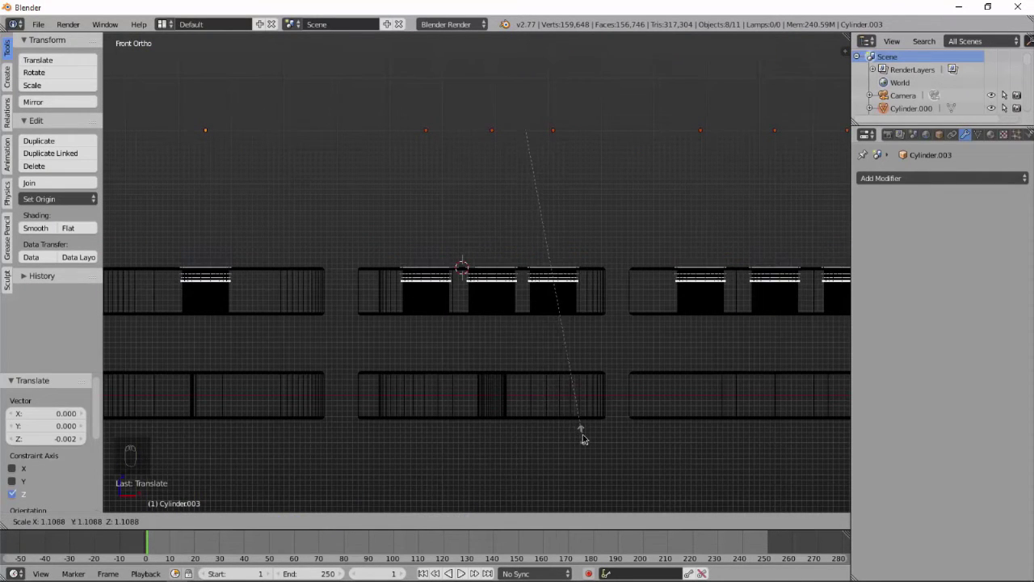
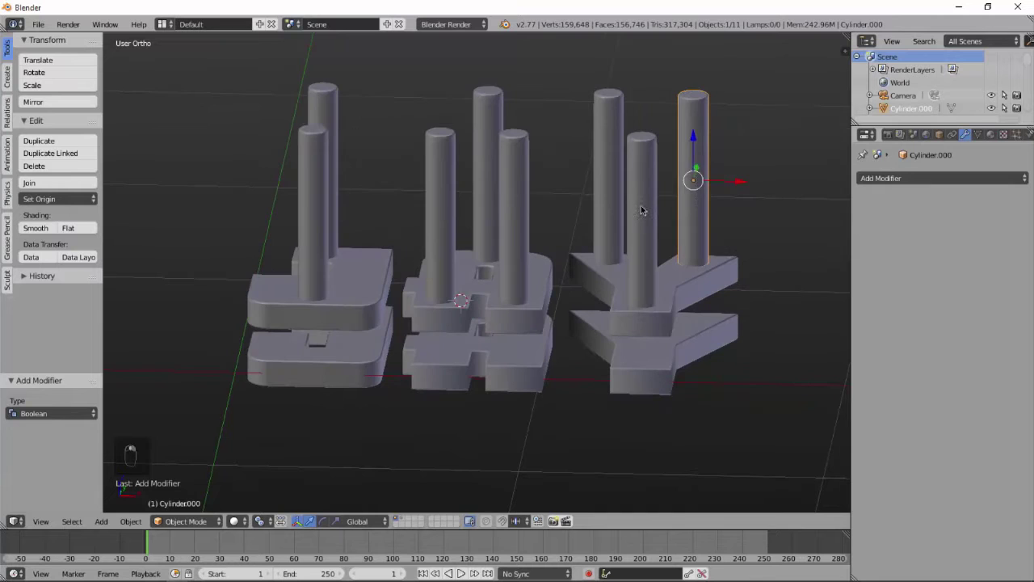
key("b")
key("ctrl+j")
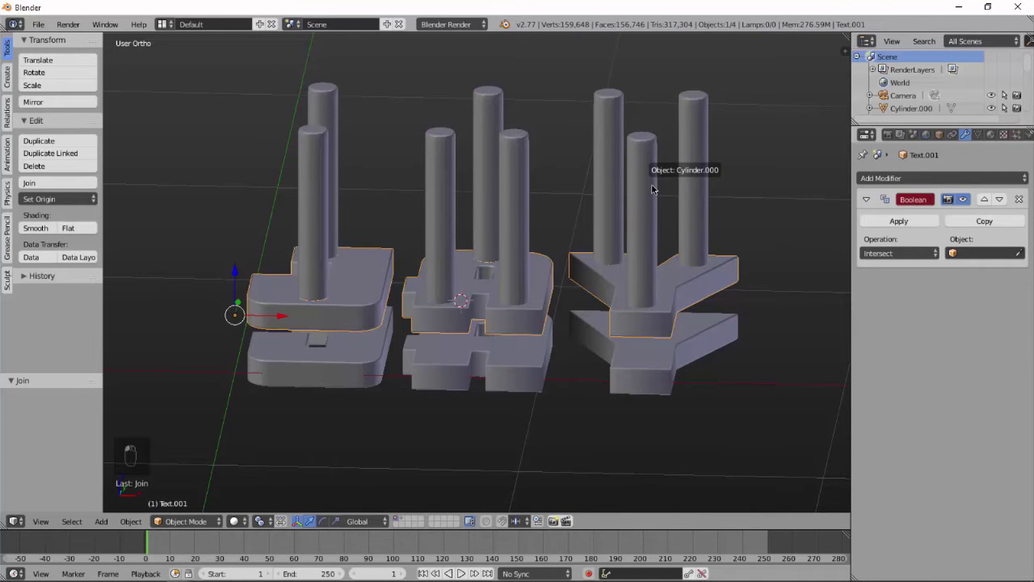
Cut pin holes in the letter mesh with a Boolean using the pin object, apply it and delete the pin.
left_click_drag(878, 257, 882, 233)
left_click_drag(872, 221, 774, 282)
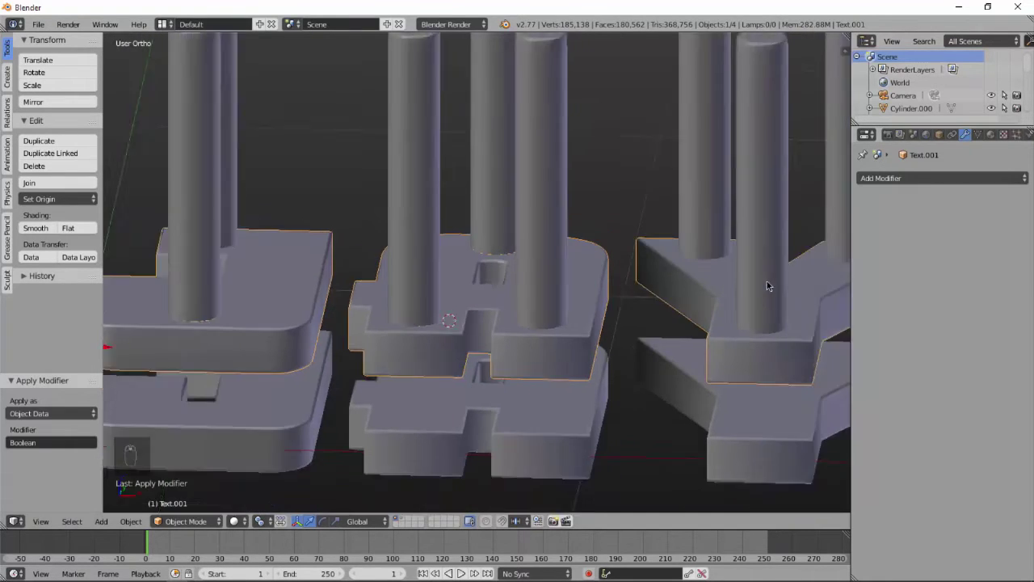
left_click(531, 178)
key("Delete")
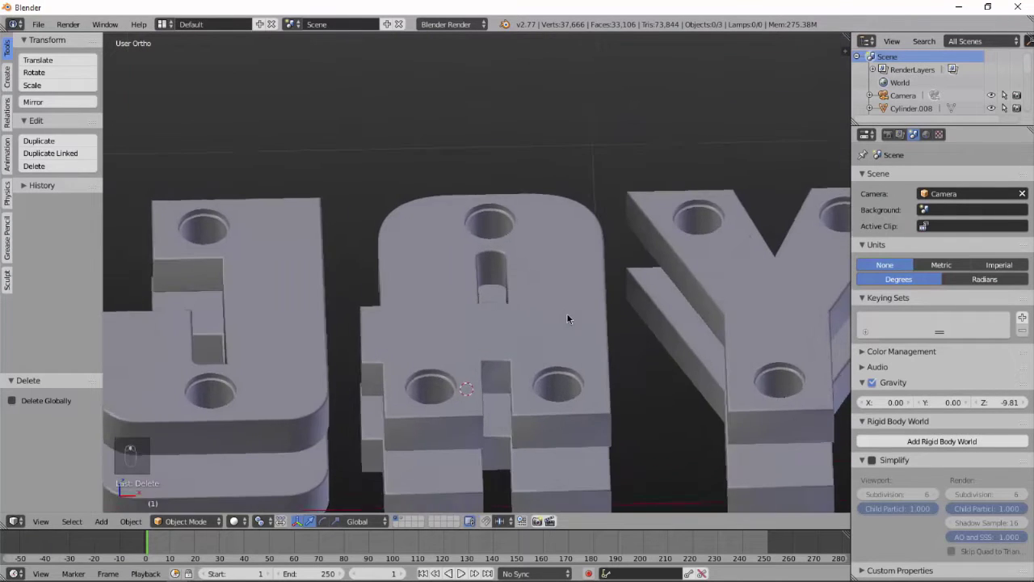
key("Tab")
key("Tab")
key("Tab")
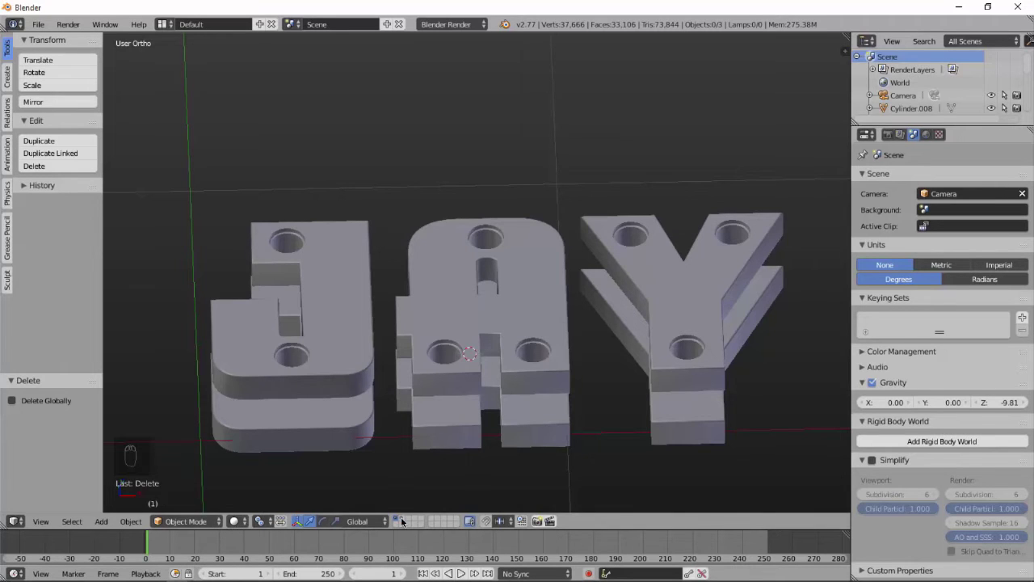
Select all eight pins, duplicate them and send the copies to another layer.
left_click_drag(405, 518, 657, 212)
key("shift+b")
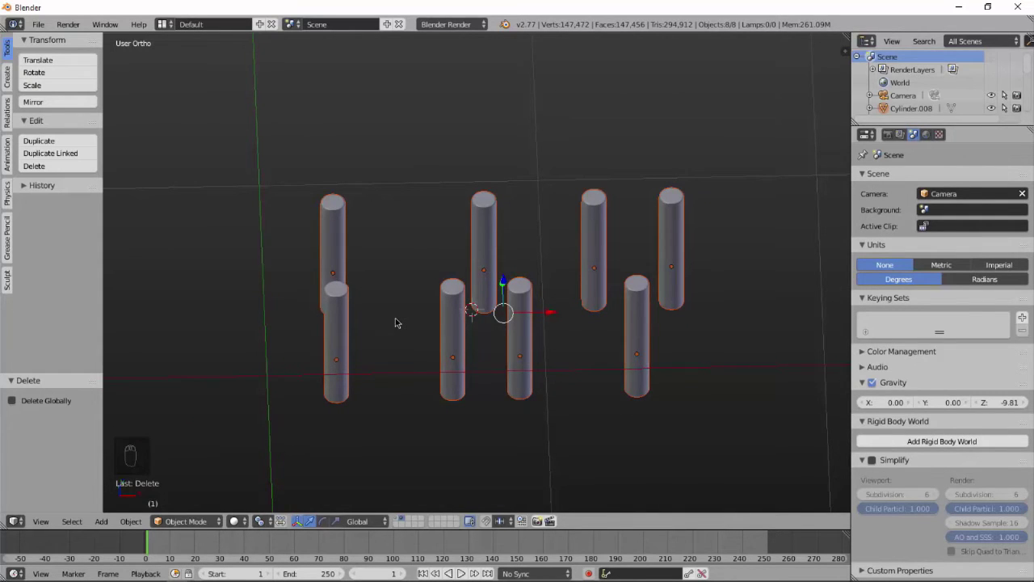
key("shift+d")
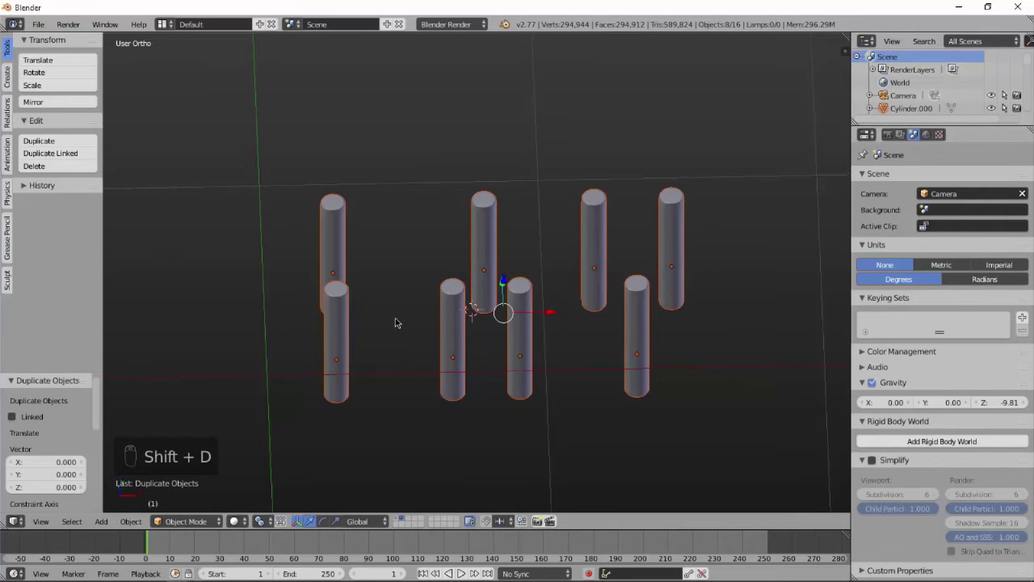
key("m")
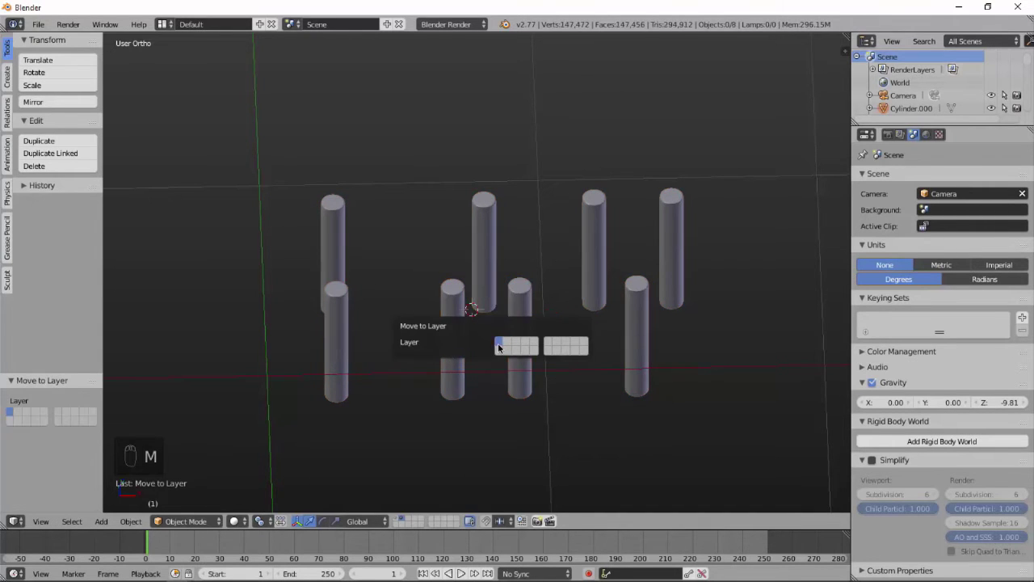
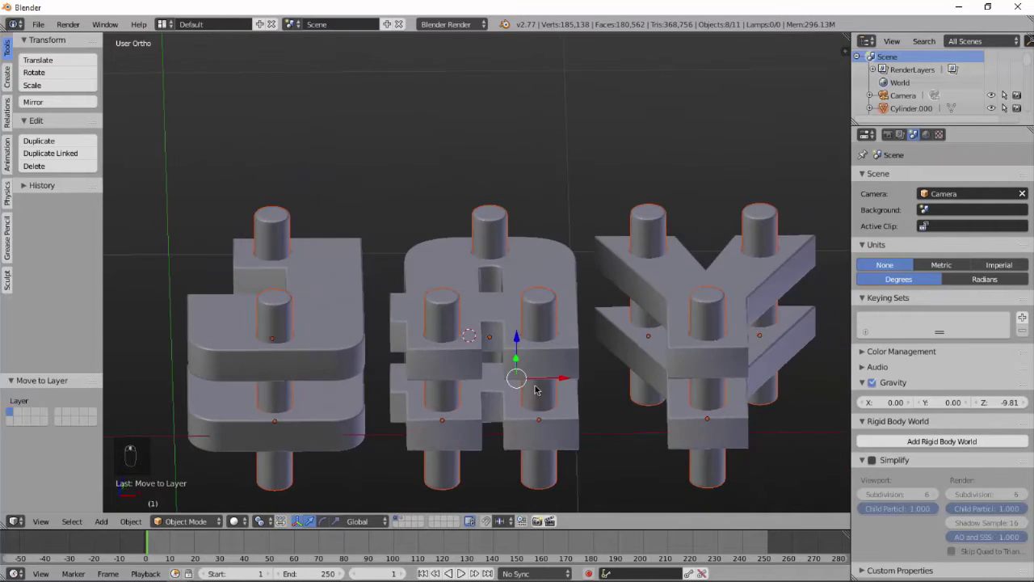
Shrink the pins slightly and orbit to check them running through the holed letters.
key("s")
middle_click(546, 416)
left_click_drag(543, 450, 513, 355)
left_click_drag(513, 355, 510, 343)
middle_click(541, 326)
Add a small circle with a Screw modifier on the Y axis, 20 steps, forming a ring.
key("shift+a")
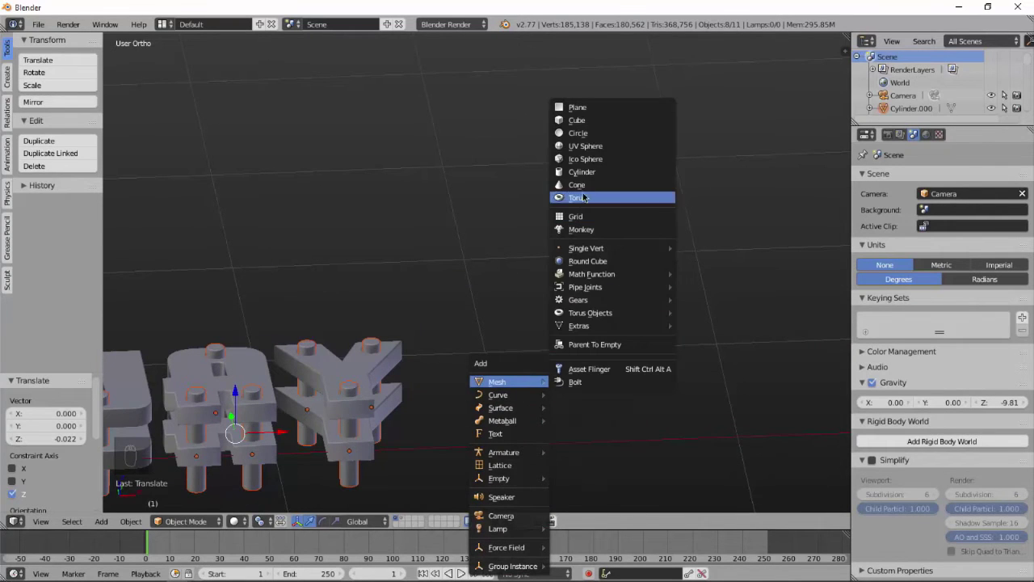
key("r")
key("s")
left_click_drag(913, 181, 797, 407)
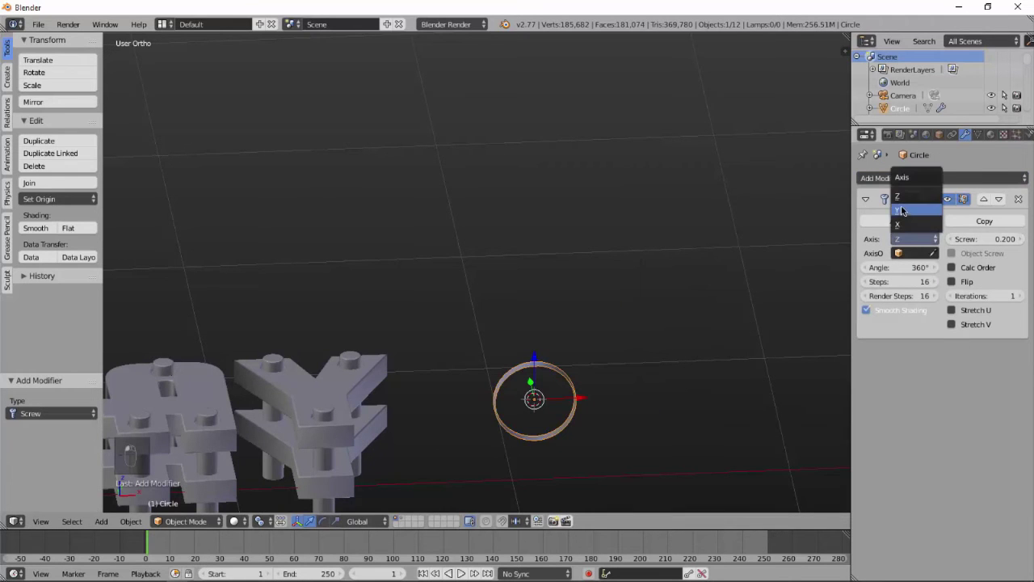
left_click(585, 447)
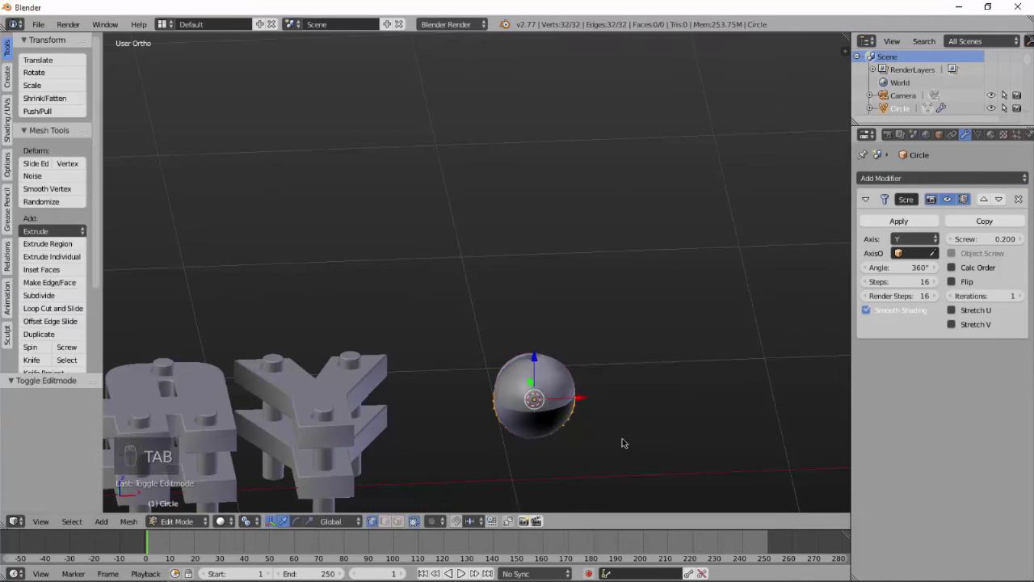
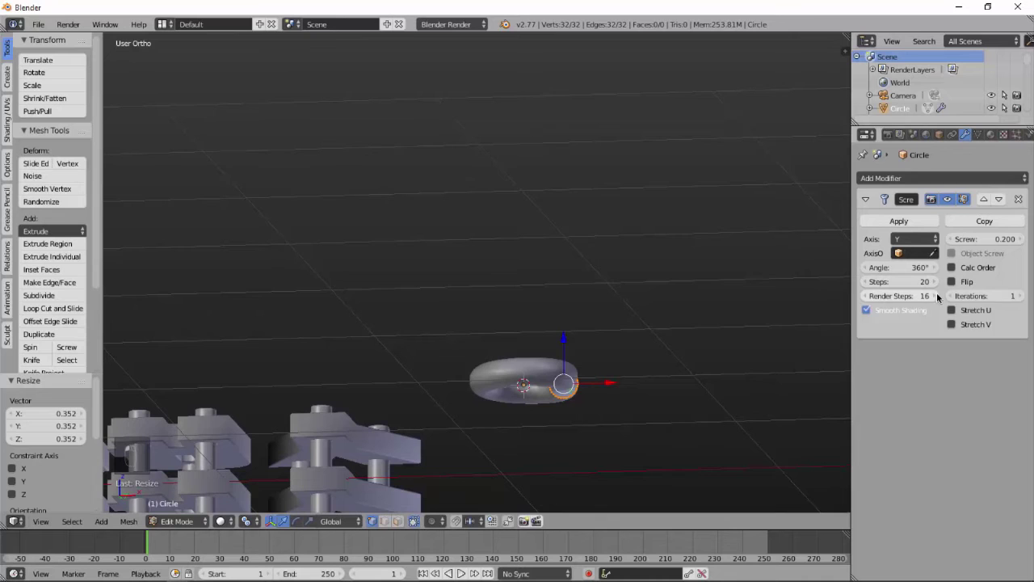
middle_click(933, 298)
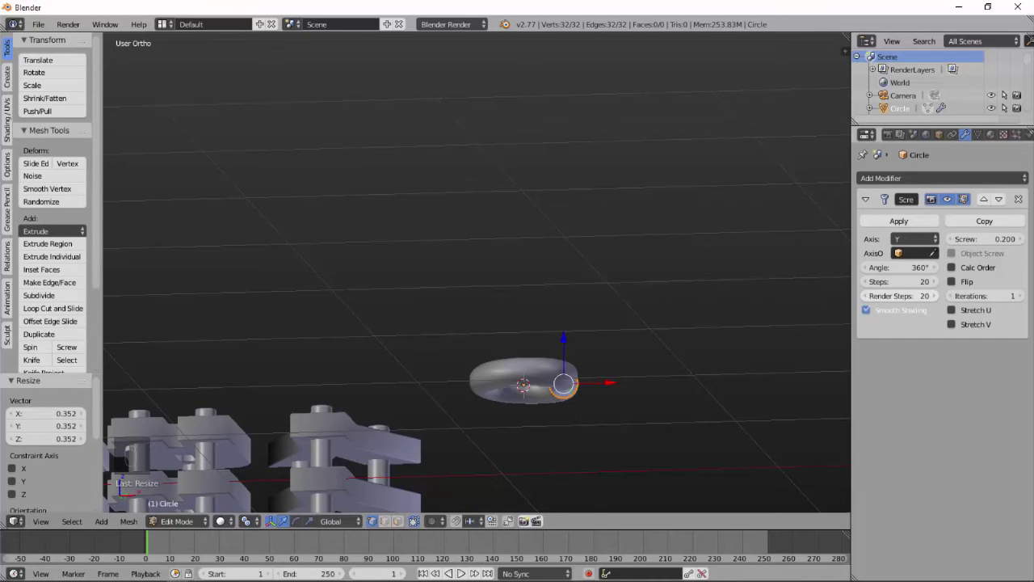
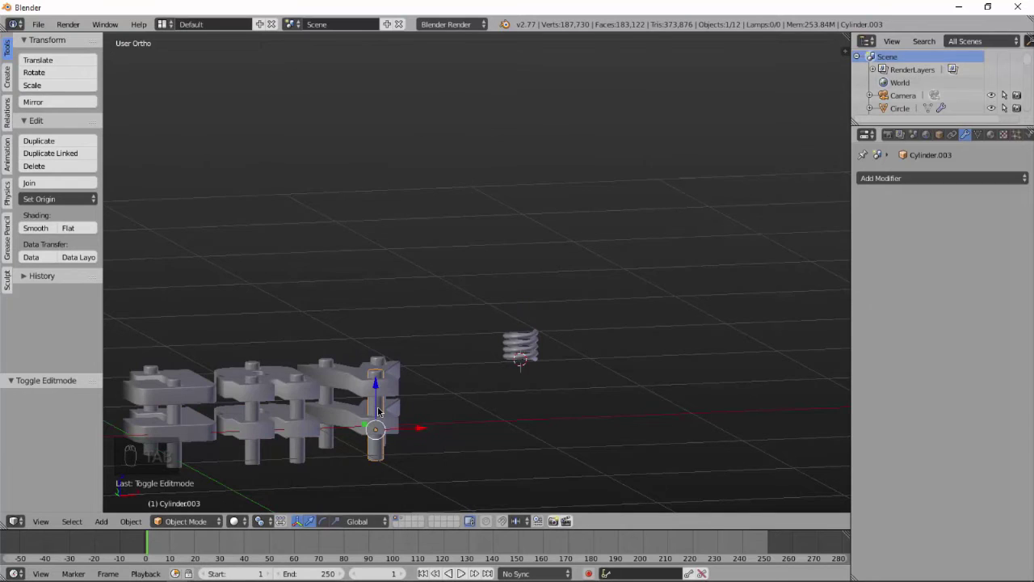
Snap the spring onto a pin of the Y via the 3D cursor and raise it between the letter layers.
key("shift+s")
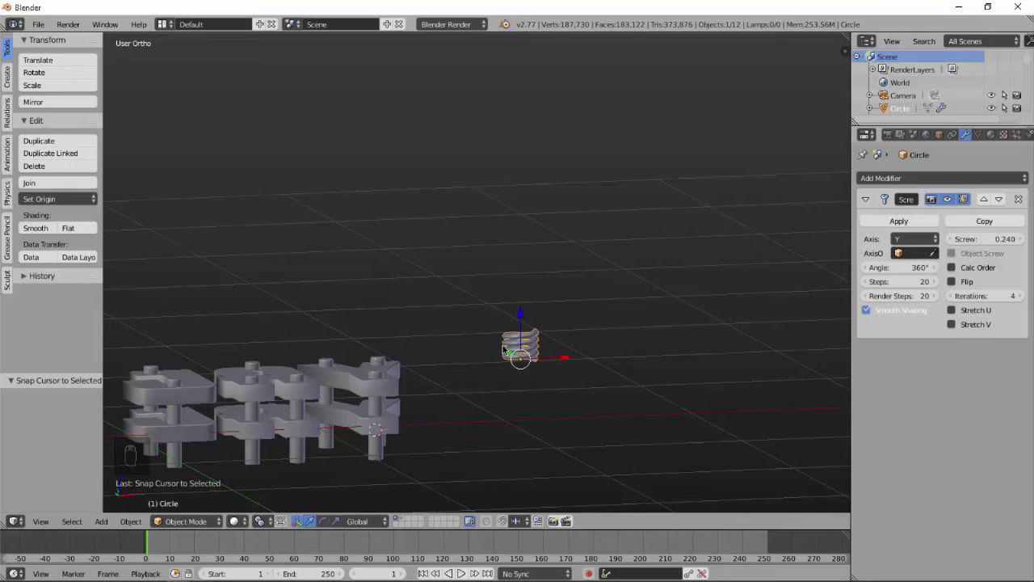
key("shift+s")
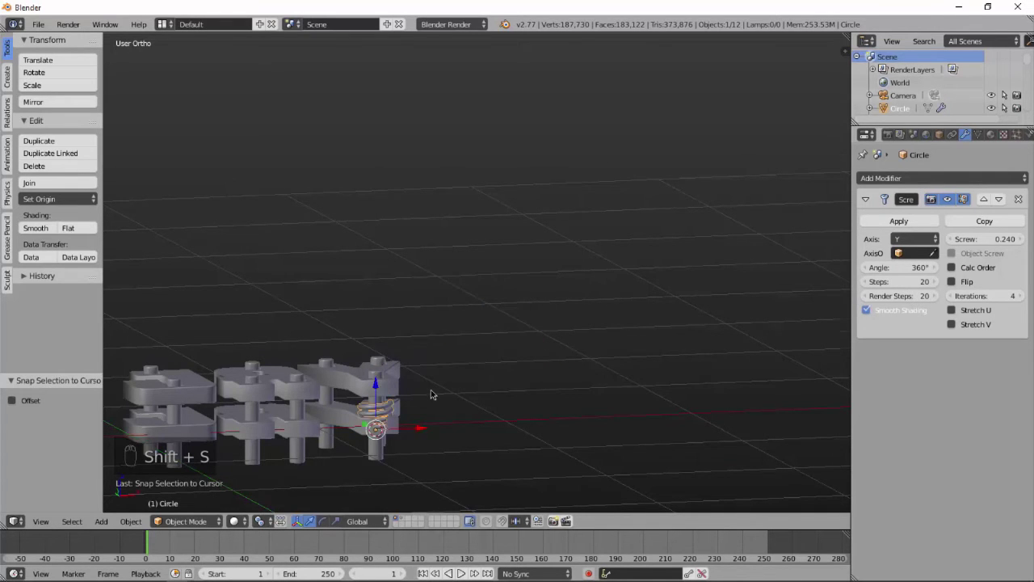
key("KP_Decimal")
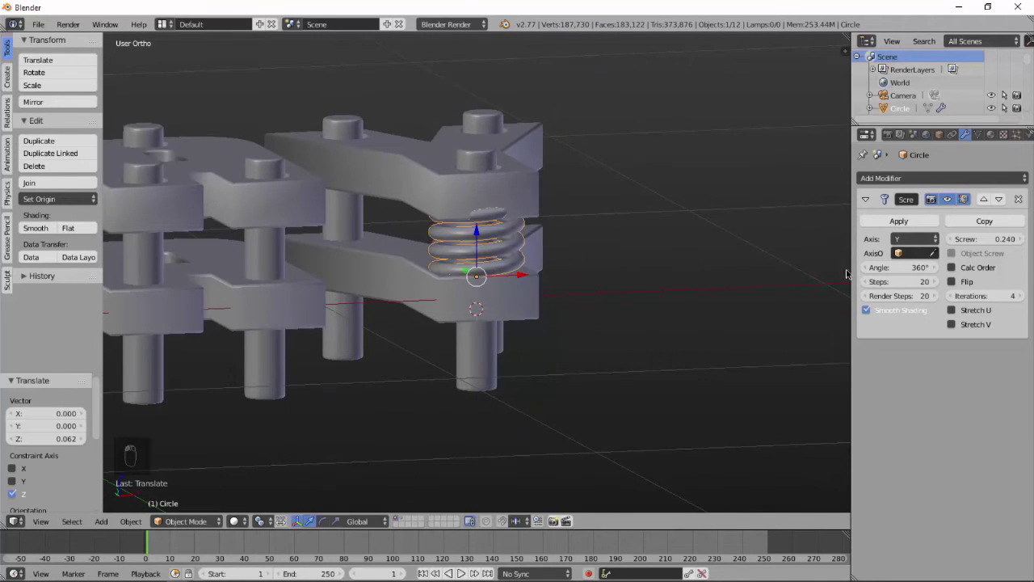
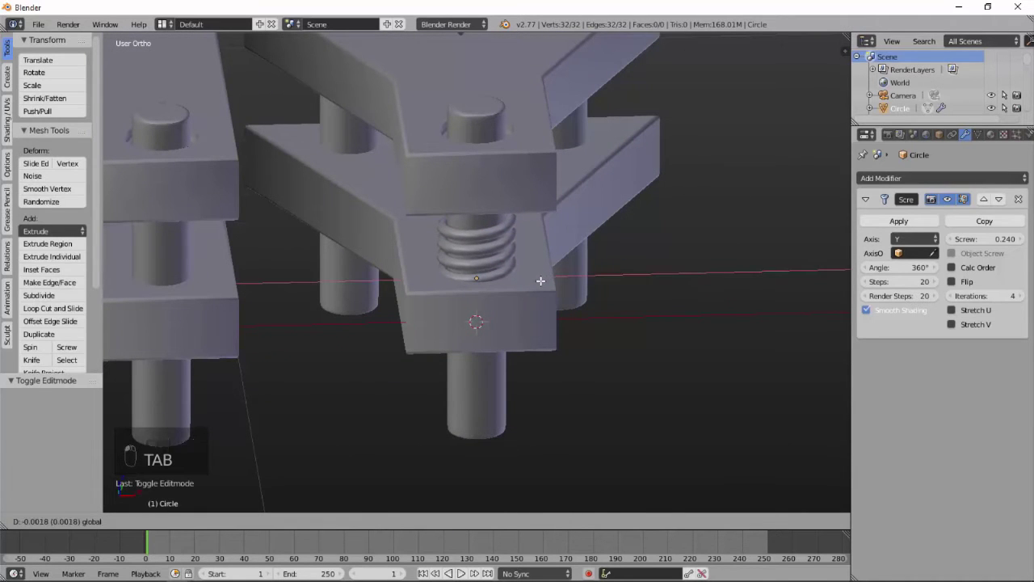
key("Tab")
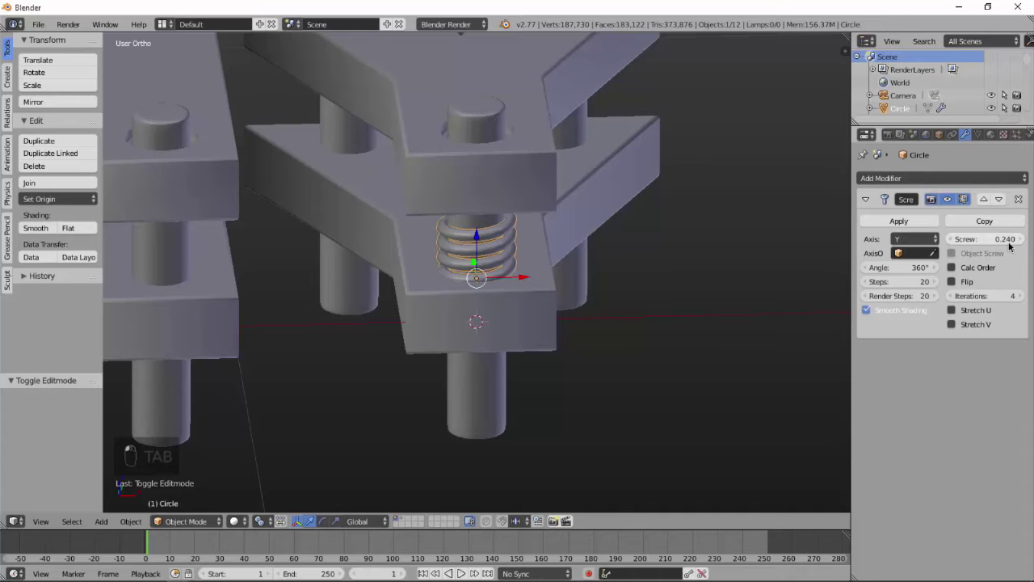
middle_click(649, 369)
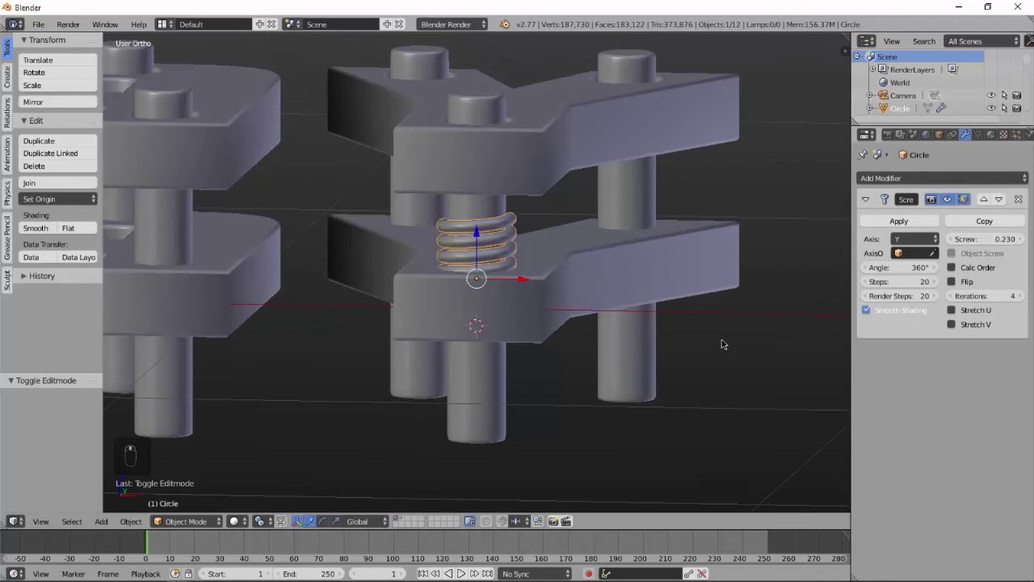
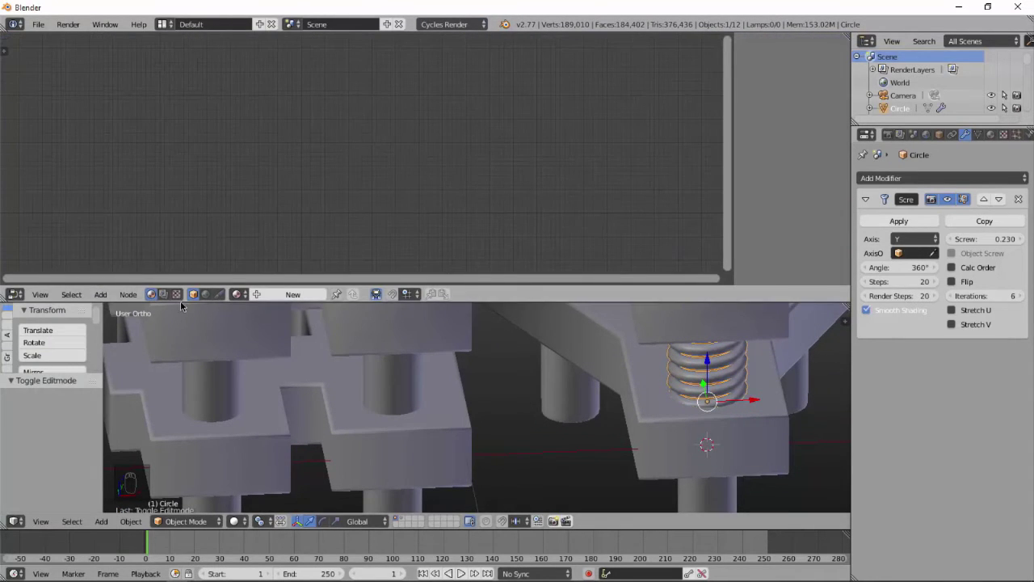
Build the spring material: Glossy BSDF into a Mix Shader with a Fresnel node, wired to Material Output.
left_click_drag(303, 301, 354, 191)
key("shift+a")
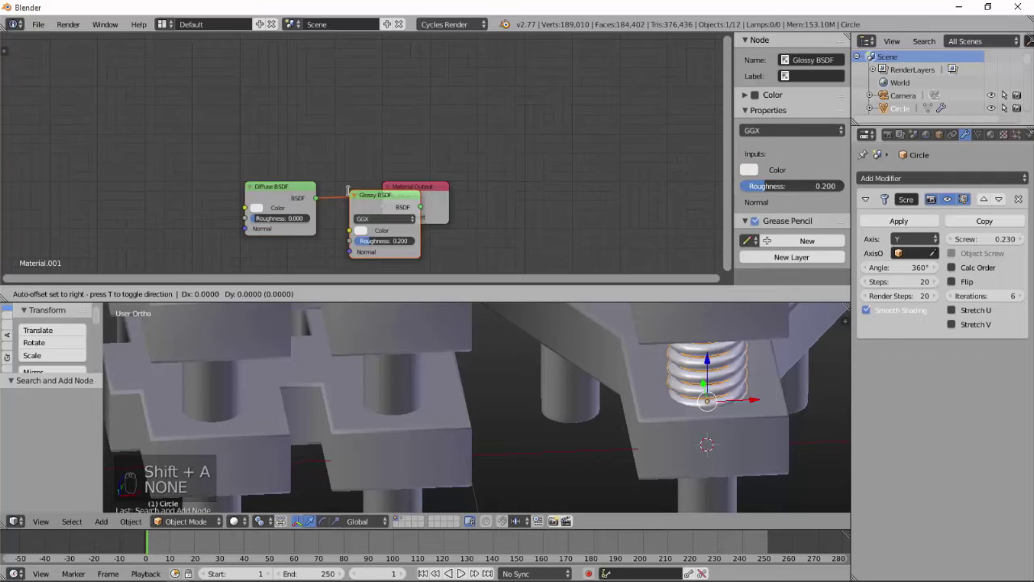
left_click_drag(304, 179, 281, 204)
key("Delete")
key("shift+a")
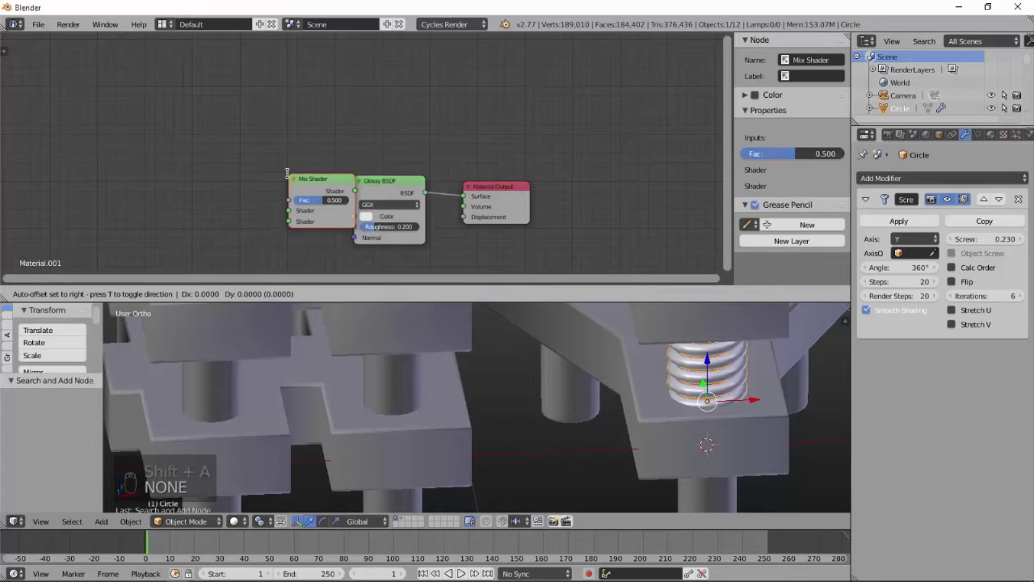
key("shift+a")
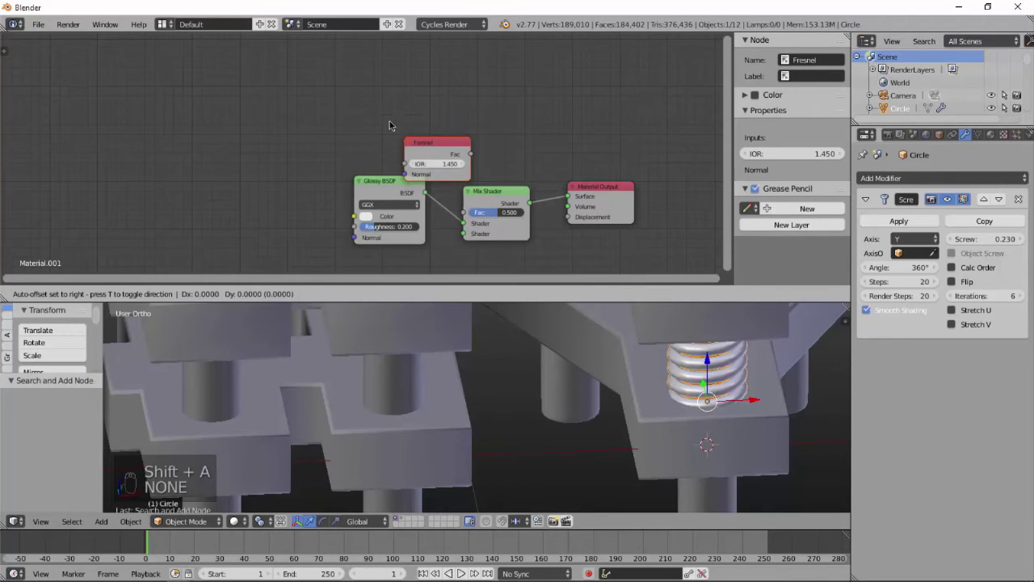
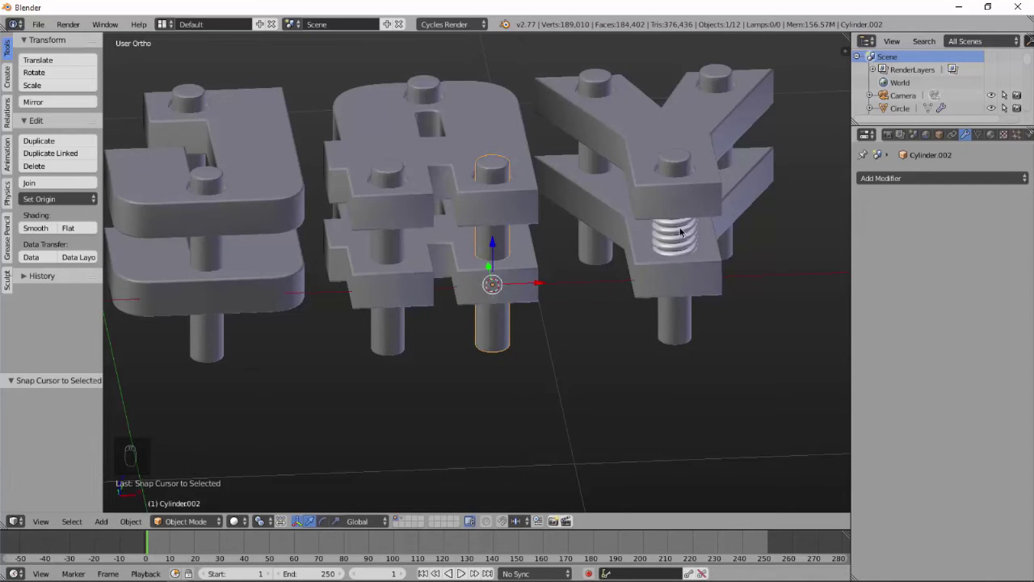
Duplicate the Y spring and snap the copy onto a pin in the A.
right_click(686, 229)
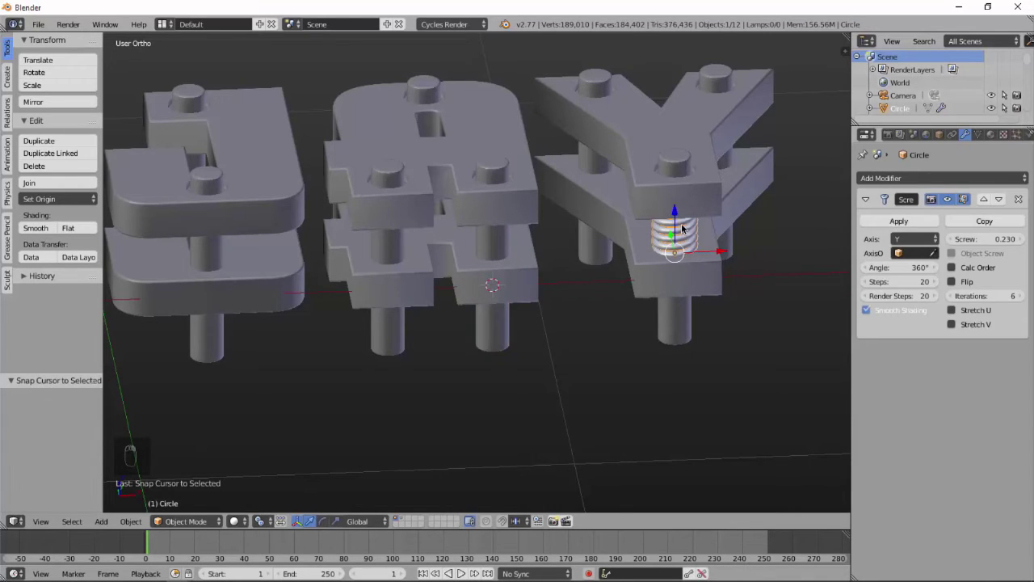
key("shift+d")
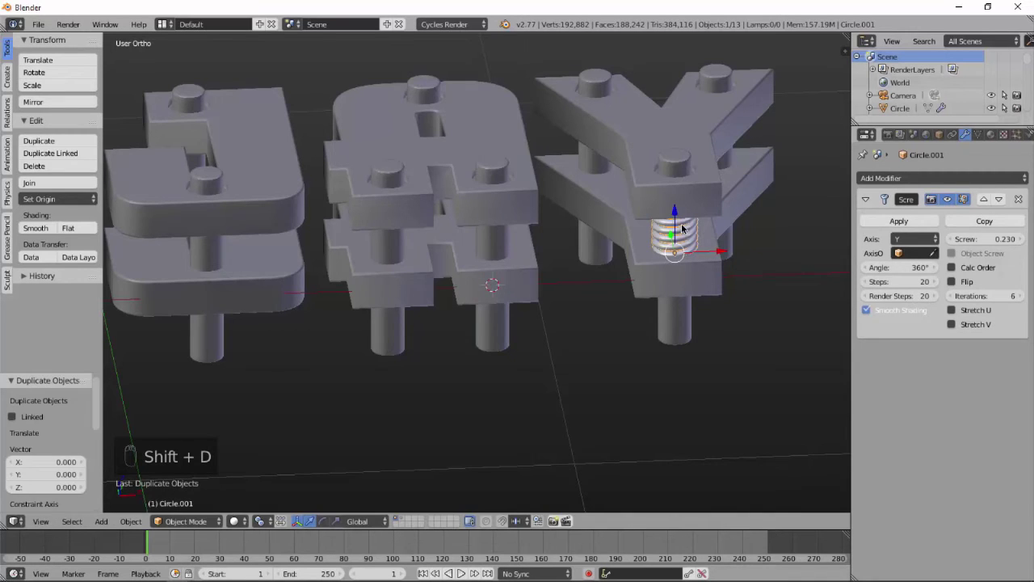
key("shift+s")
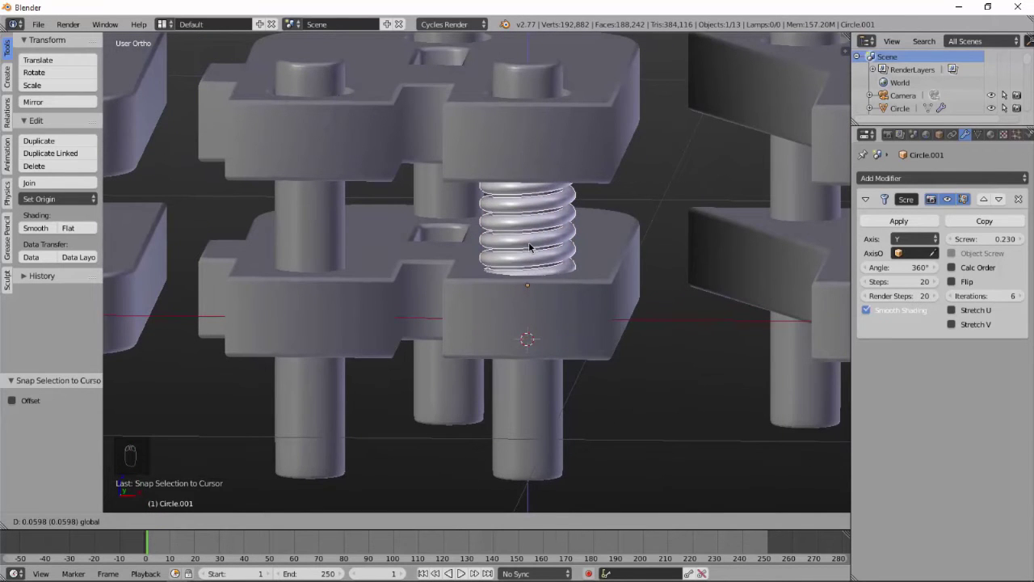
middle_click(527, 240)
left_click_drag(581, 302, 452, 308)
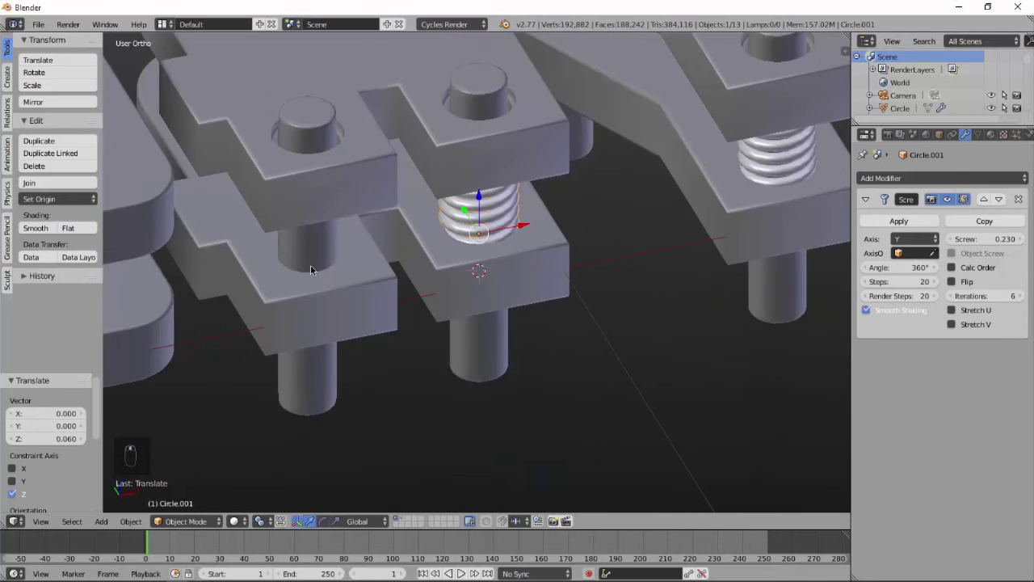
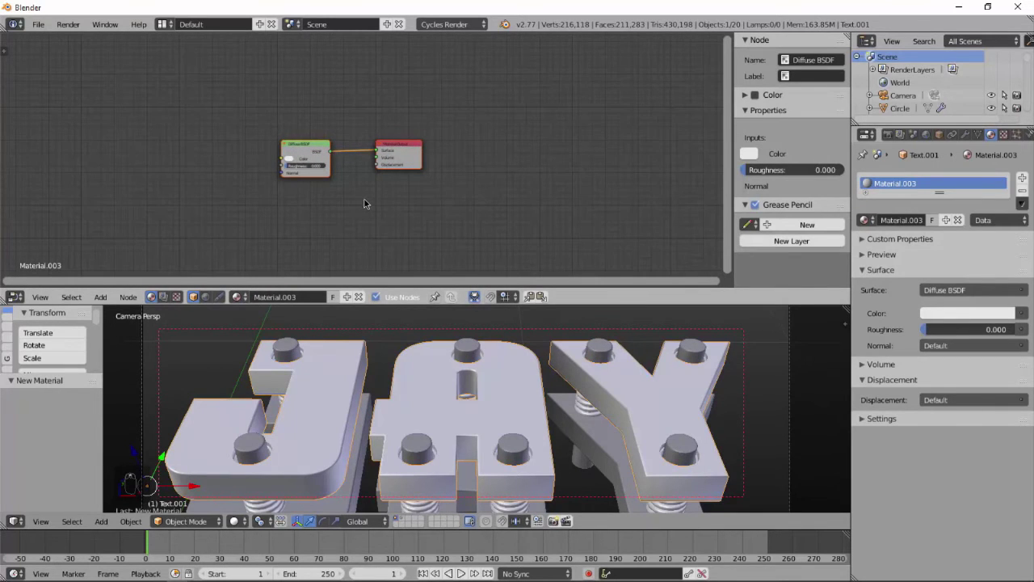
Replace the Diffuse shader with a Glass BSDF feeding the output and add a ColorRamp for its colour.
key("shift+a")
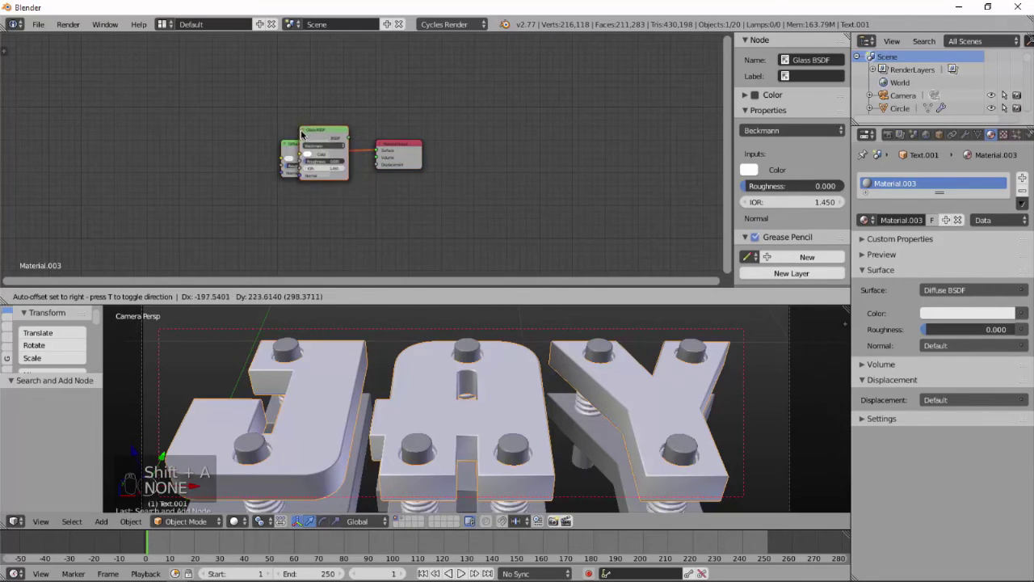
left_click_drag(312, 141, 297, 154)
key("Delete")
key("shift+a")
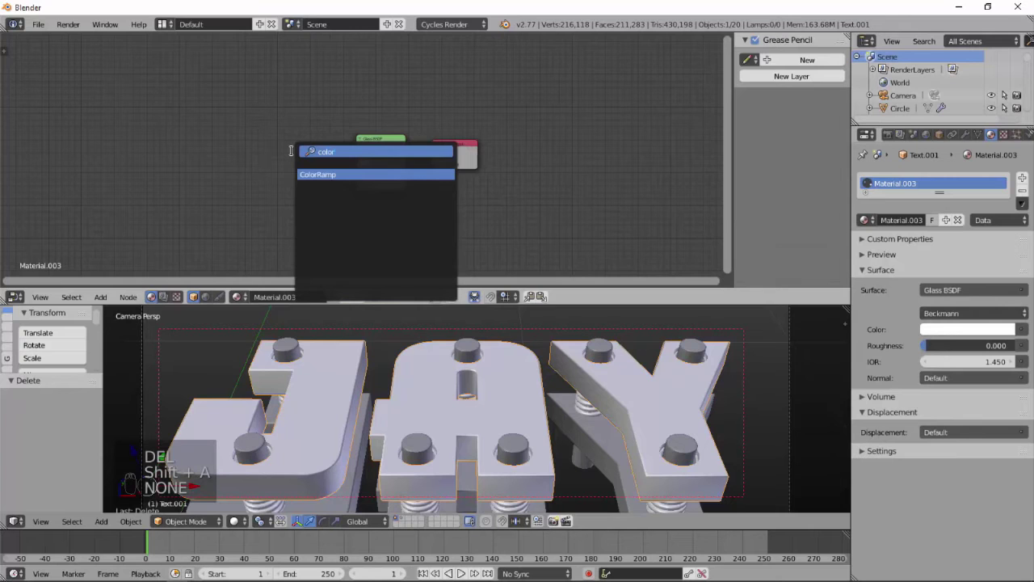
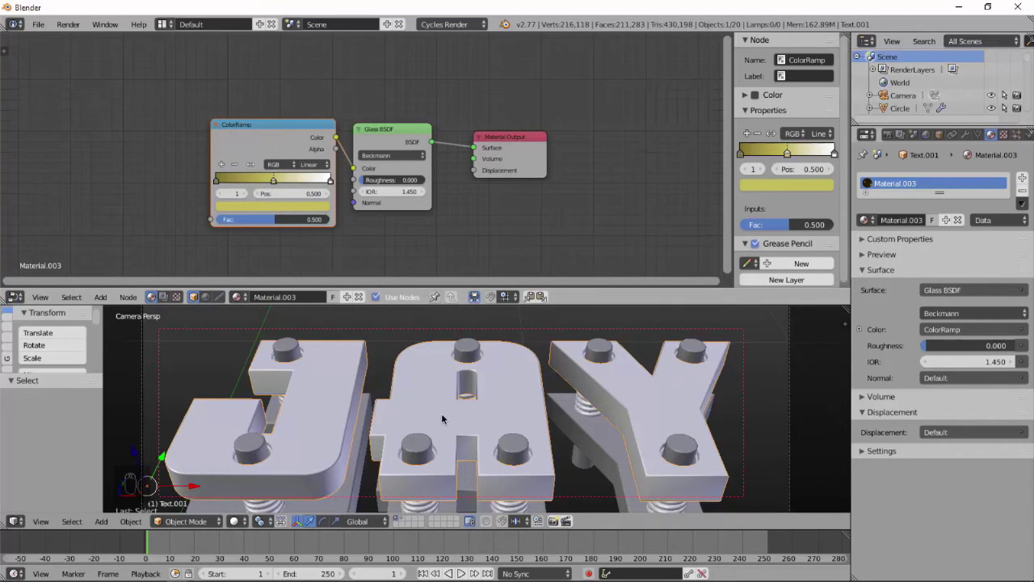
Add a Texture Coordinate node wired into the ColorRamp chain, then bring in a Mix Shader.
key("shift+z")
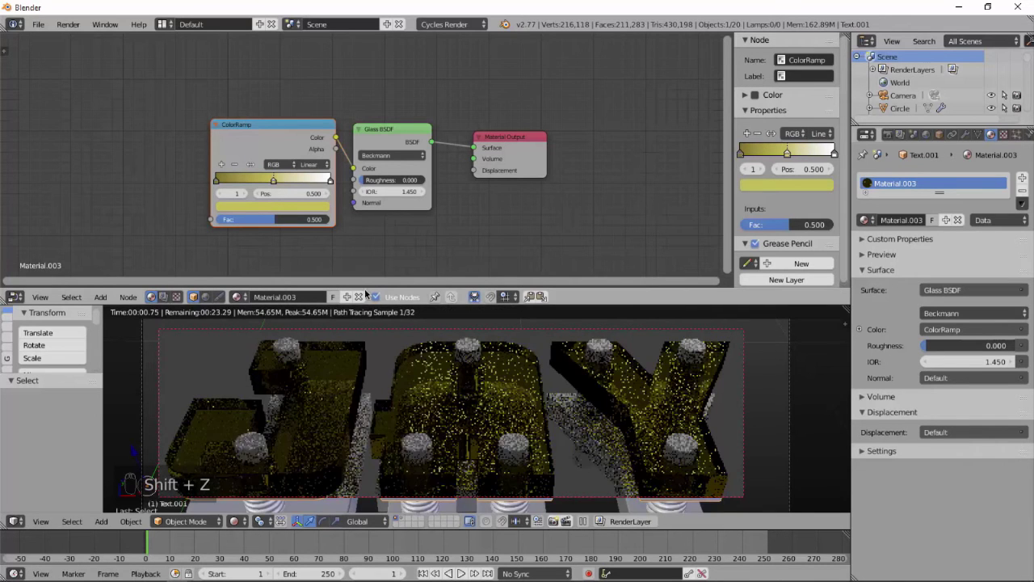
key("shift+a")
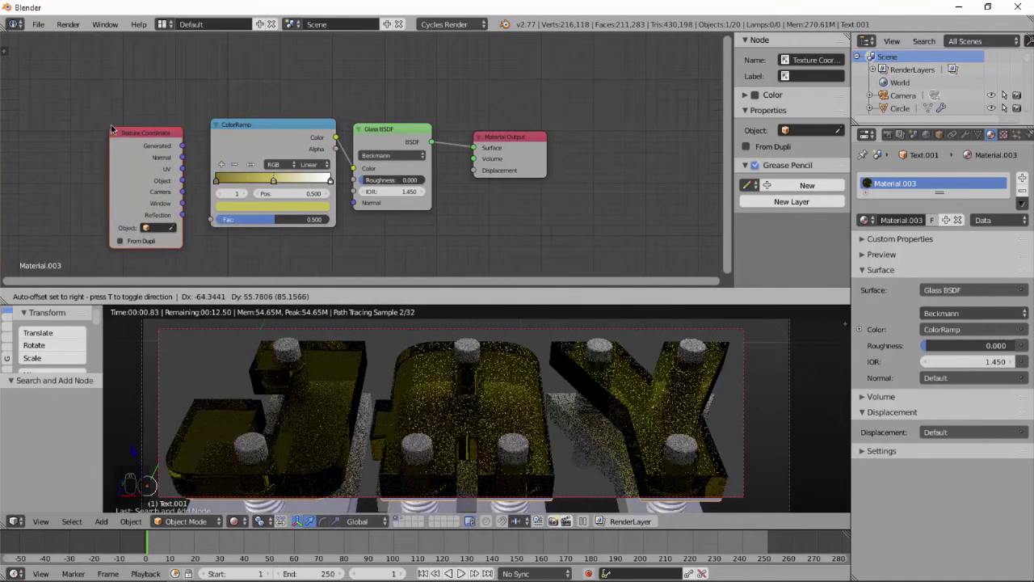
left_click_drag(205, 164, 213, 222)
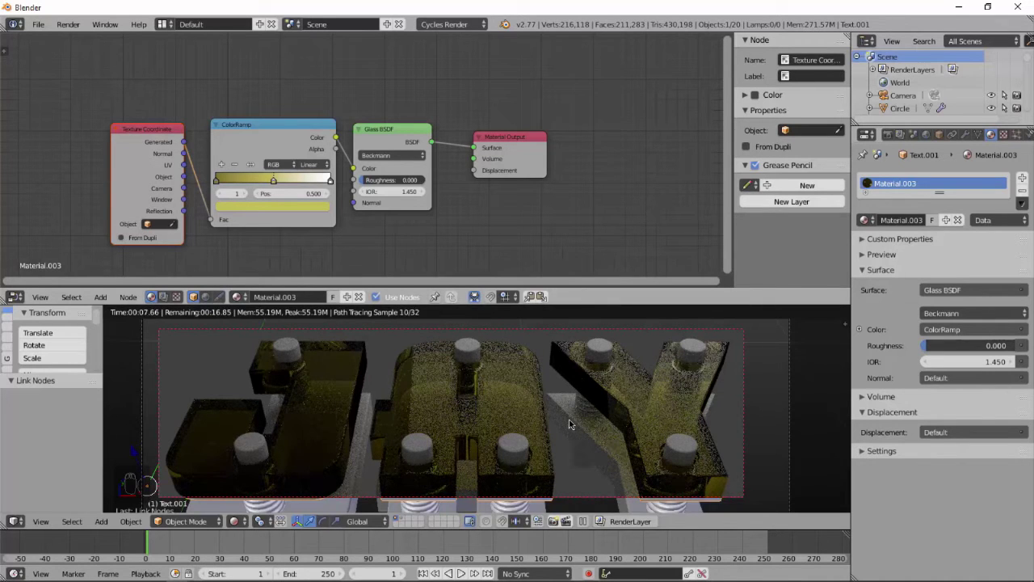
key("shift+a")
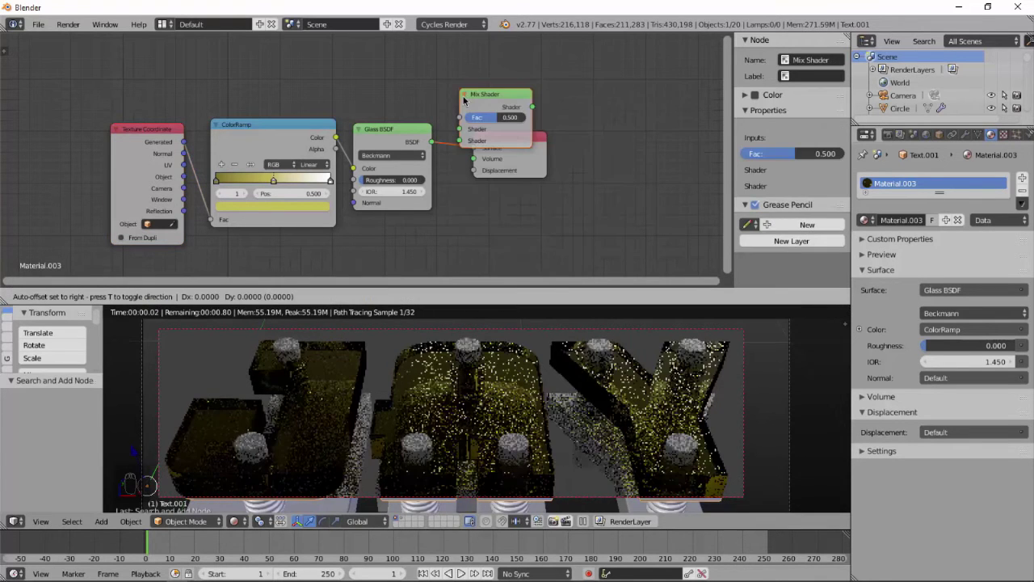
Insert the Mix Shader before the output and add a Diffuse BSDF beside the Glass shader.
left_click(464, 108)
key("shift+a")
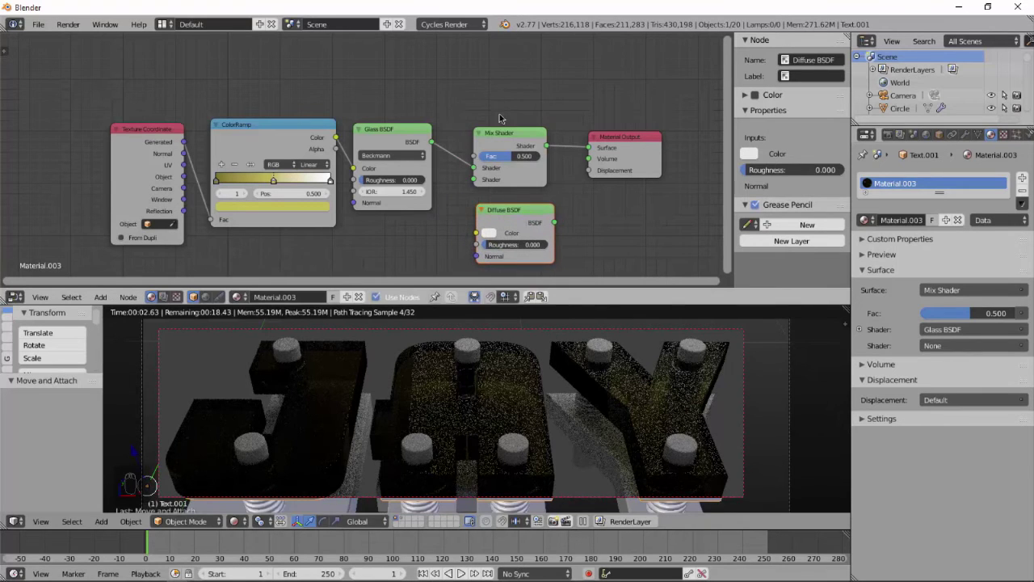
left_click(508, 131)
key("g")
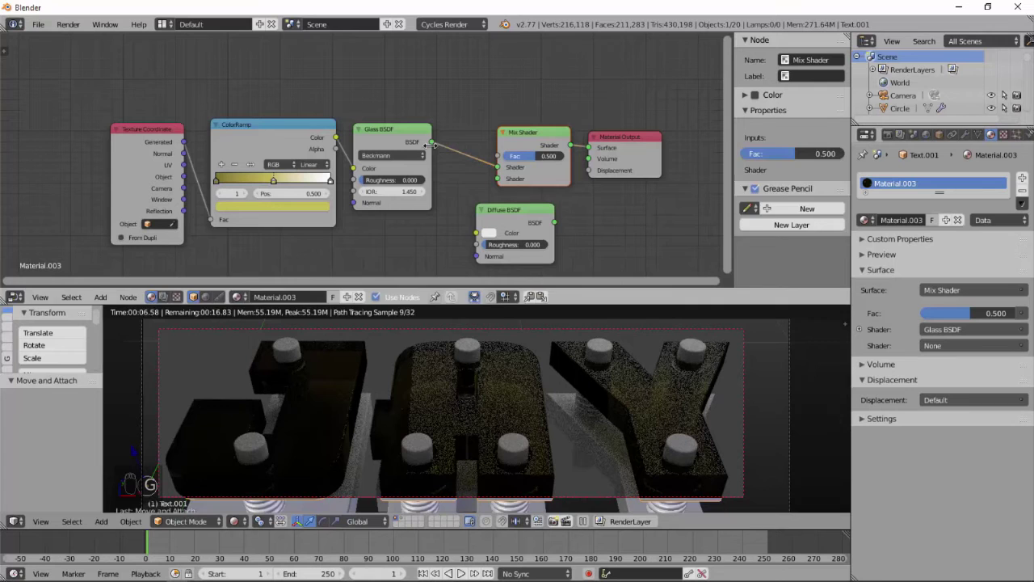
left_click_drag(443, 164, 477, 240)
Feed the colour into the Diffuse BSDF and connect it to the Mix Shader's second input.
left_click(484, 243)
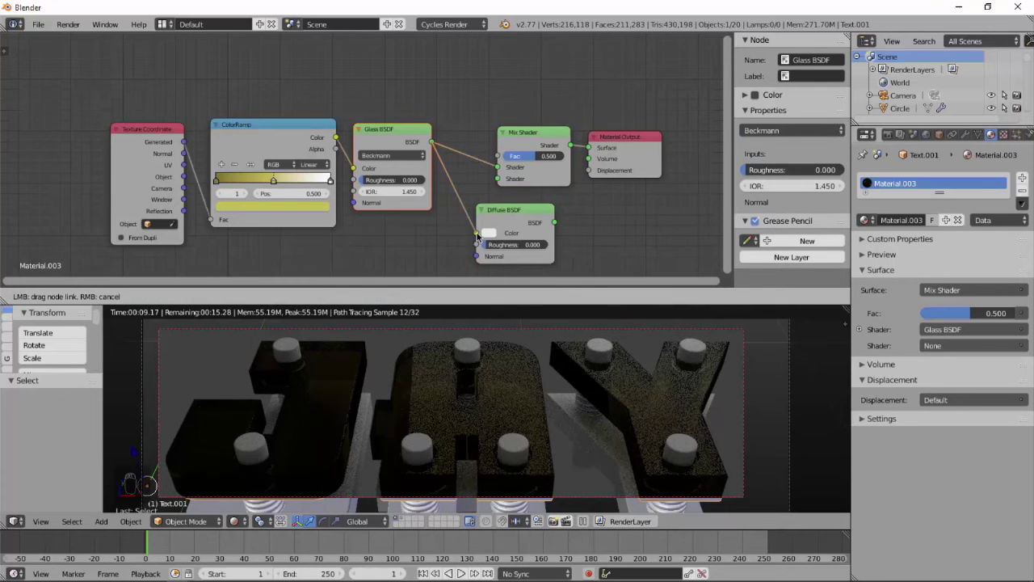
left_click_drag(487, 223, 521, 236)
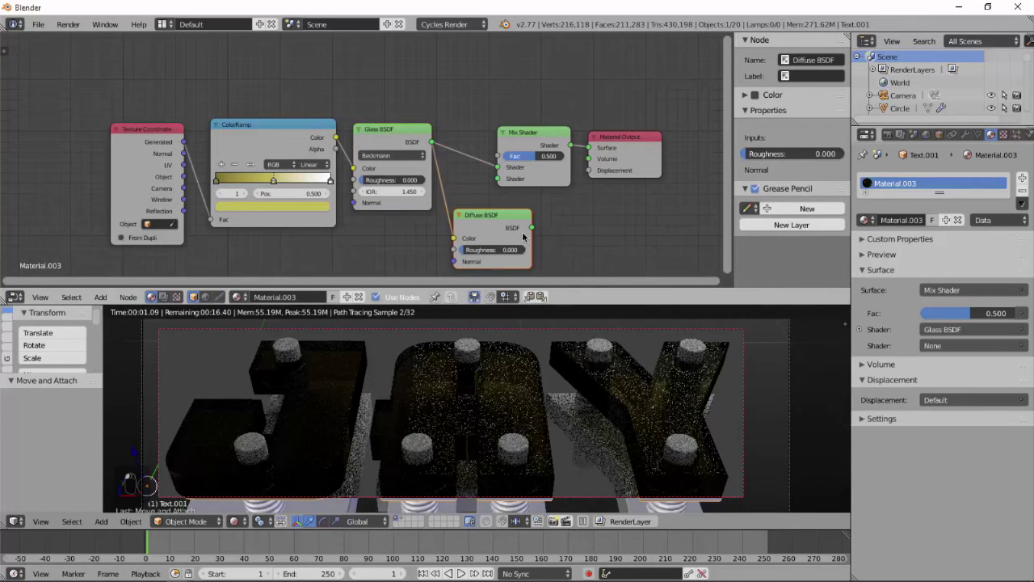
left_click_drag(537, 202, 521, 156)
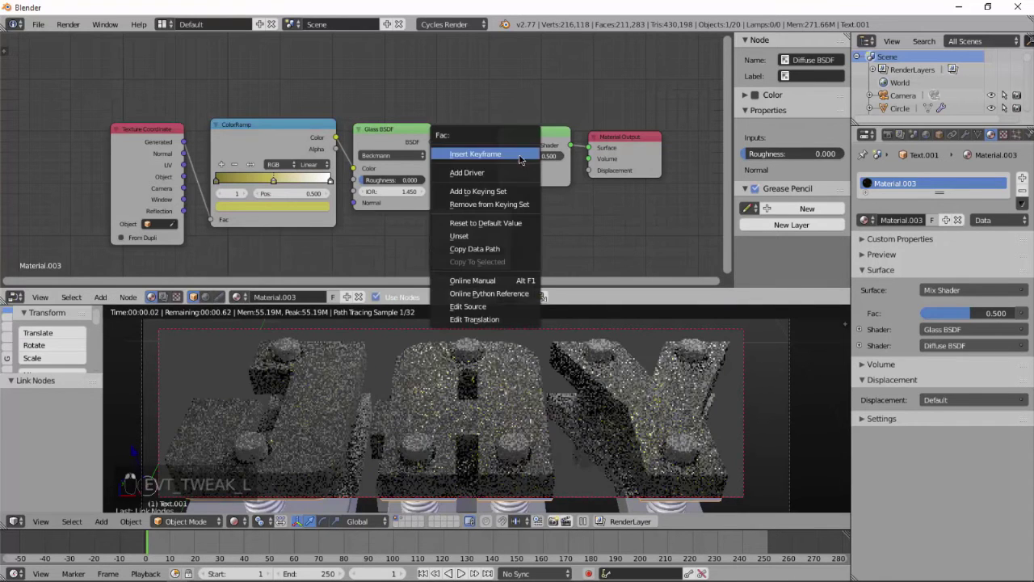
right_click(483, 225)
left_click(483, 225)
key("g")
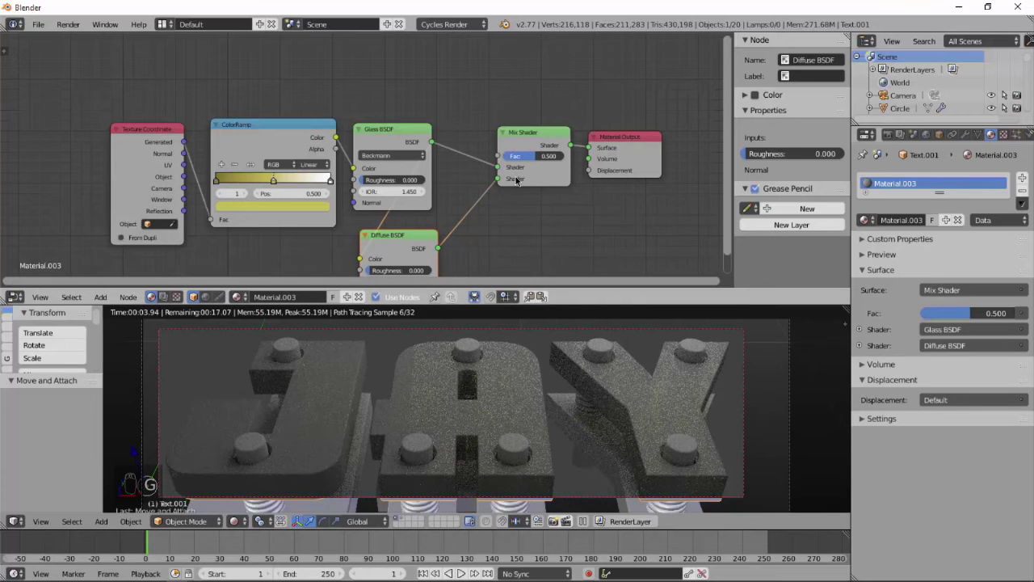
key("shift+a")
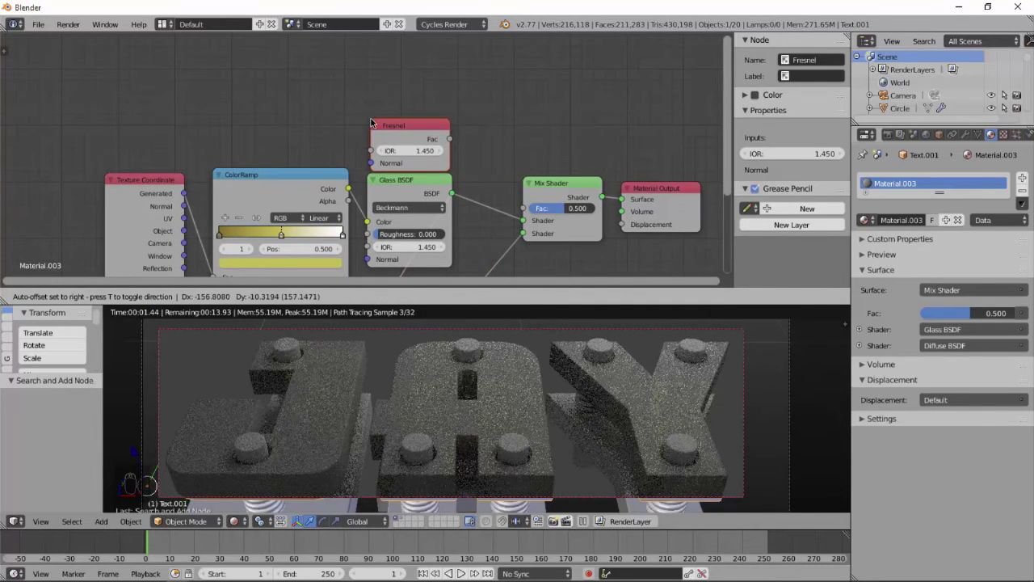
Drive the Mix Shader factor with a Fresnel node, set Glass roughness to about 0.41 and preview.
left_click_drag(457, 141, 527, 208)
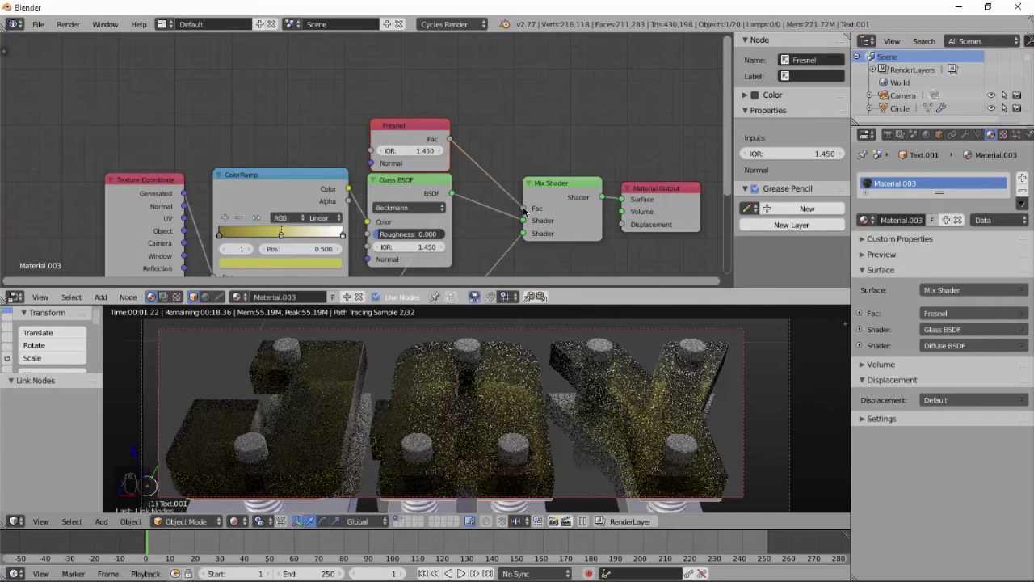
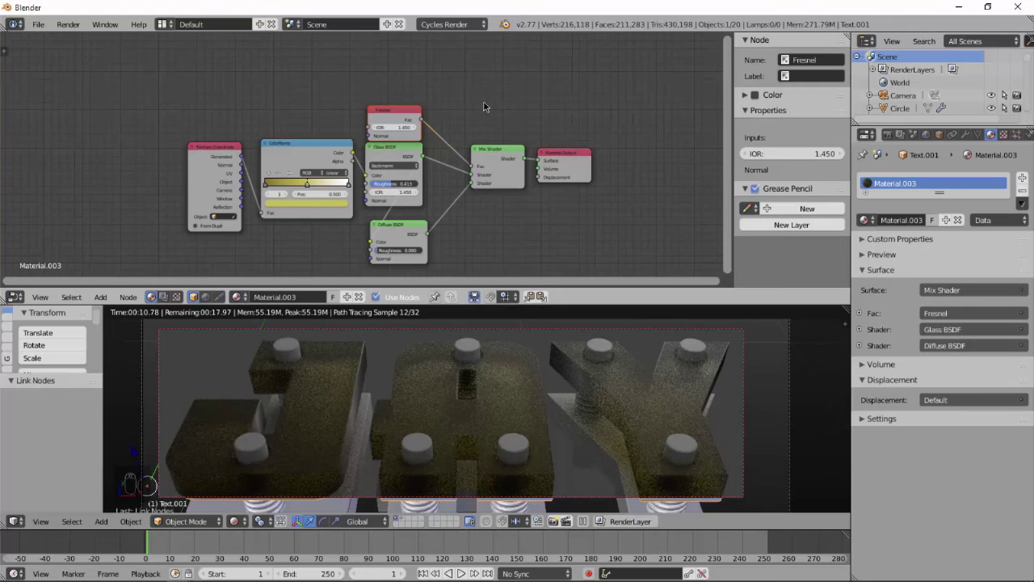
key("shift+z")
key("shift+z")
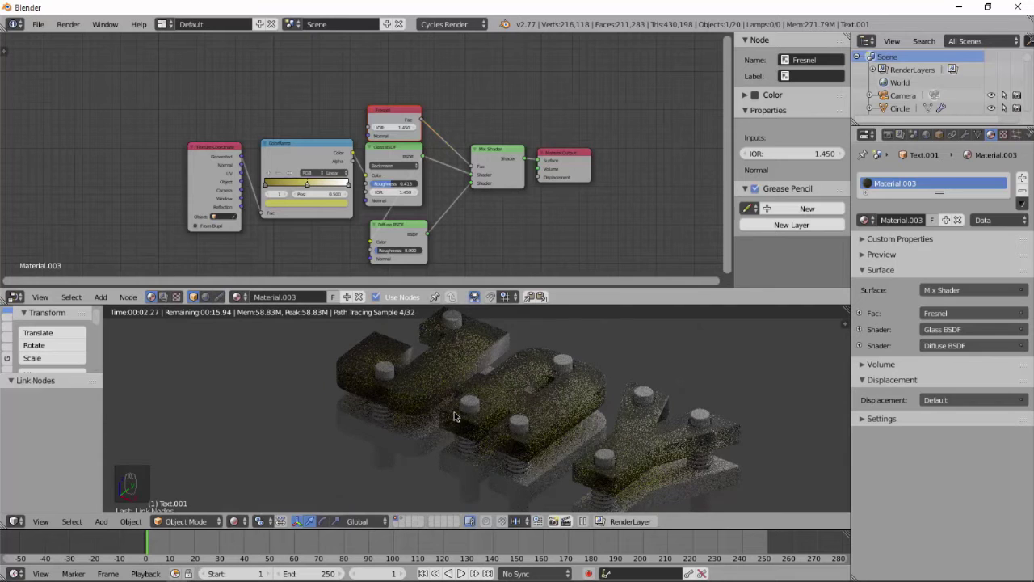
key("KP_0")
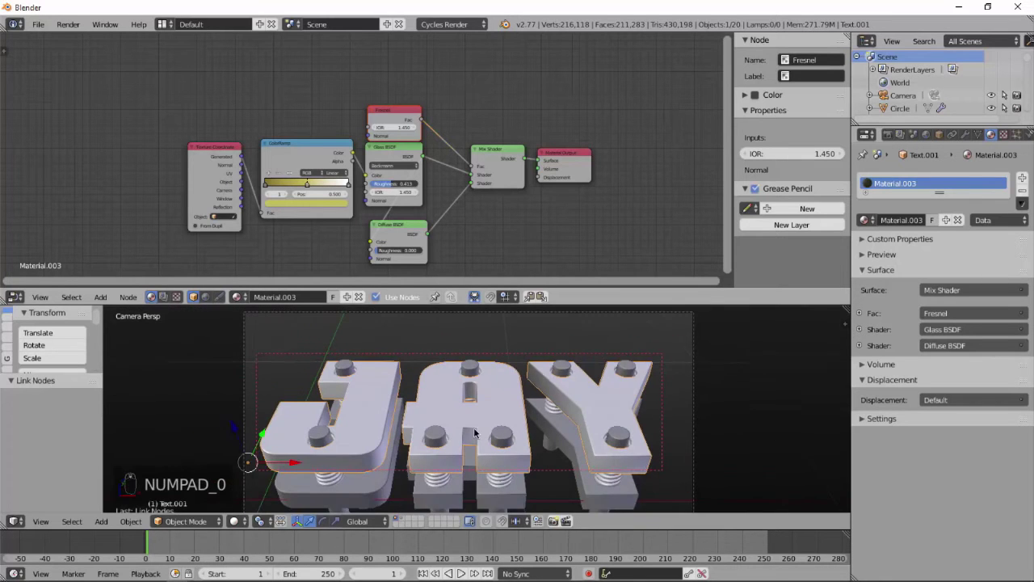
Limit rendering to a border region around the letters and preview it.
key("shift+b")
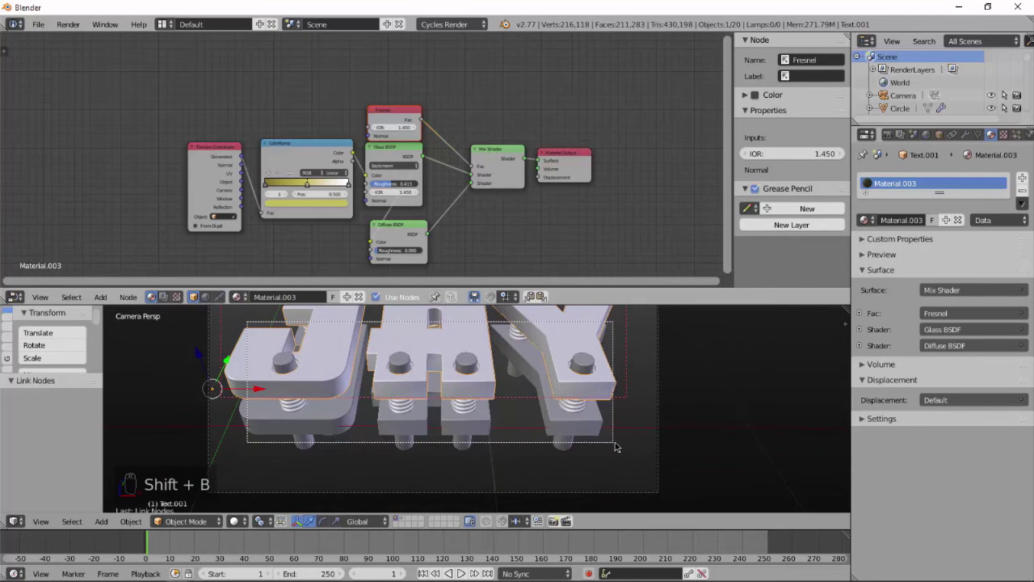
key("shift+z")
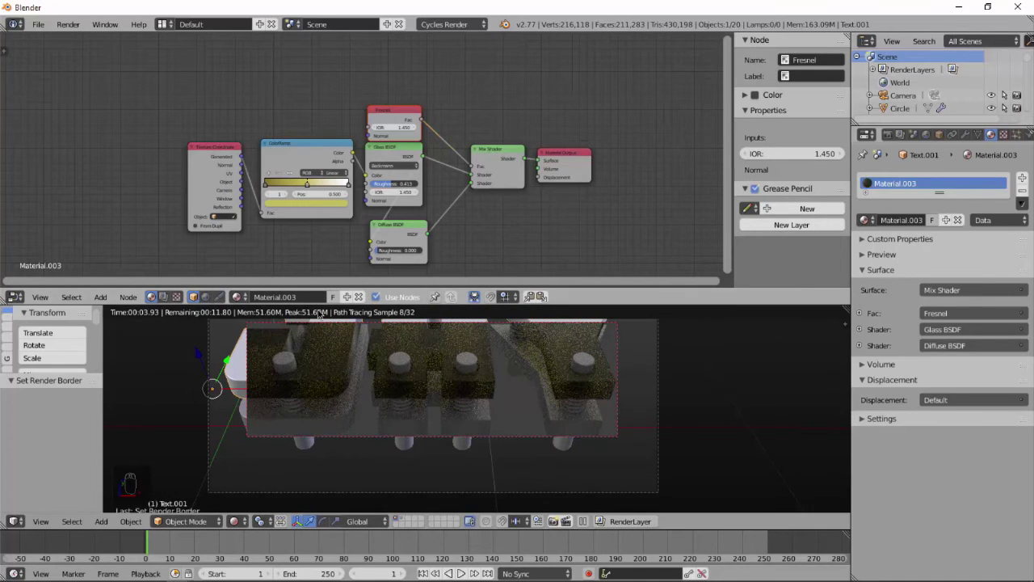
key("shift+z")
key("shift+z")
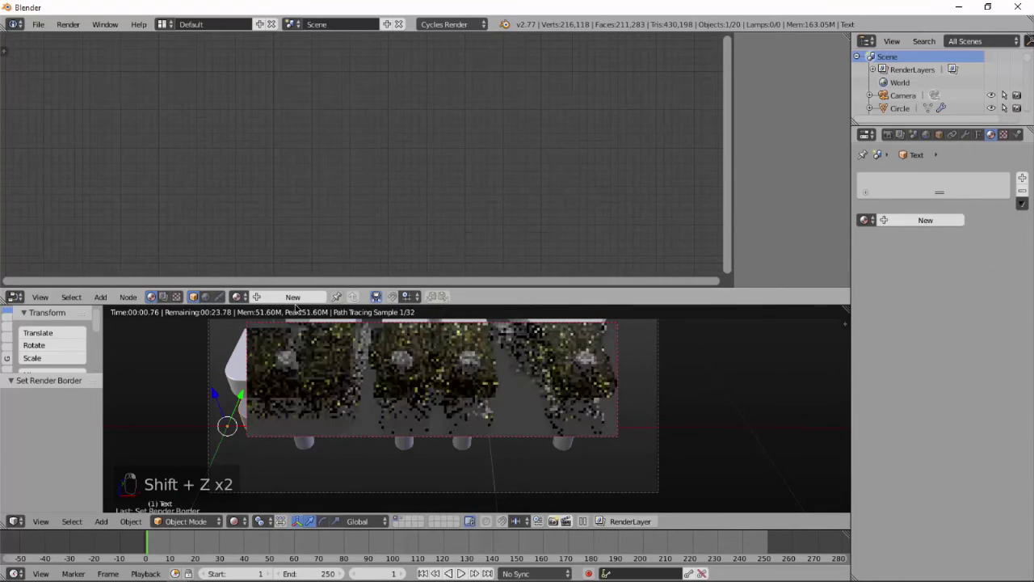
Give the Text object a gold material mixing two Glossy BSDF shaders through a Mix Shader.
key("shift+a")
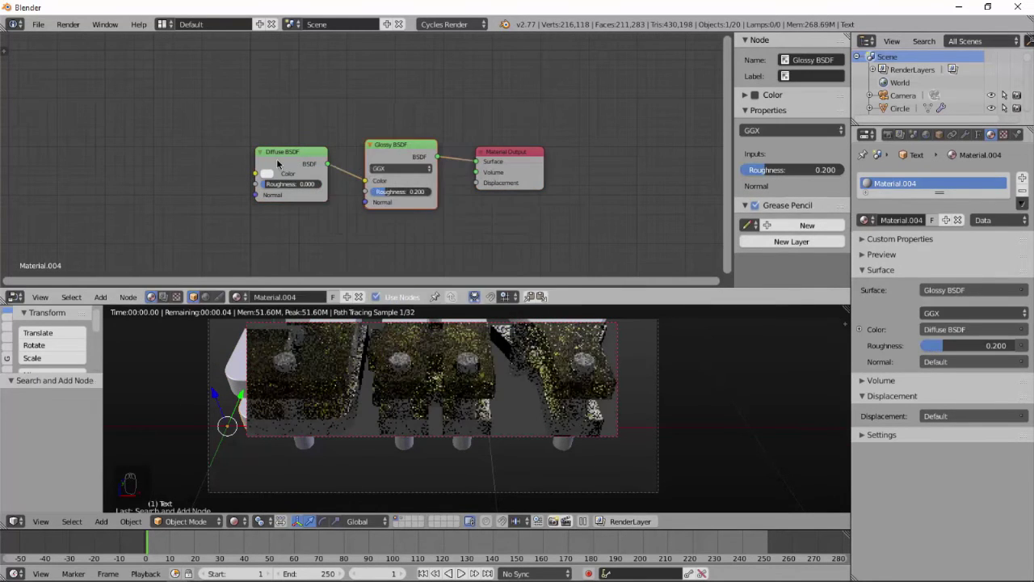
key("Delete")
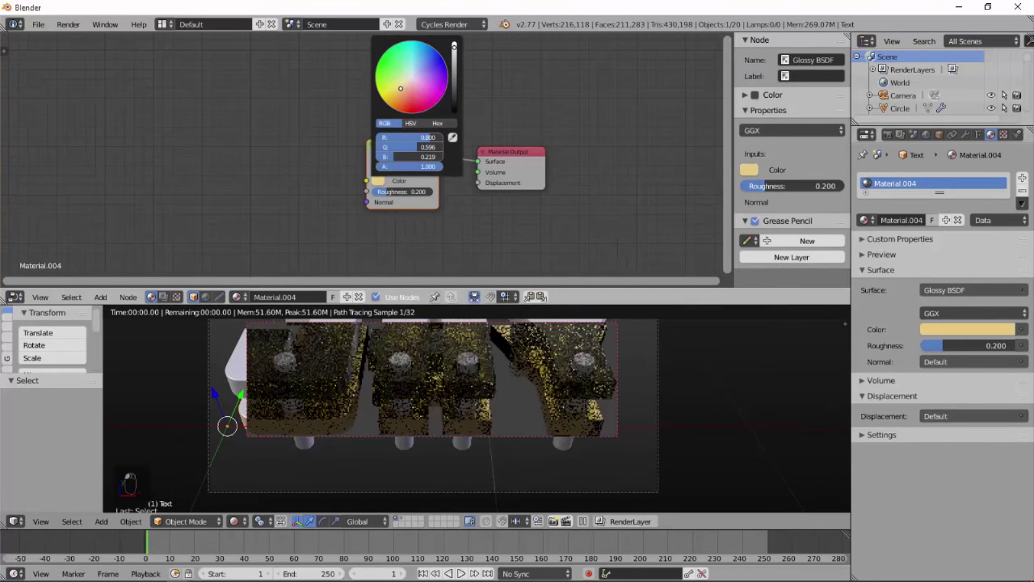
key("shift+a")
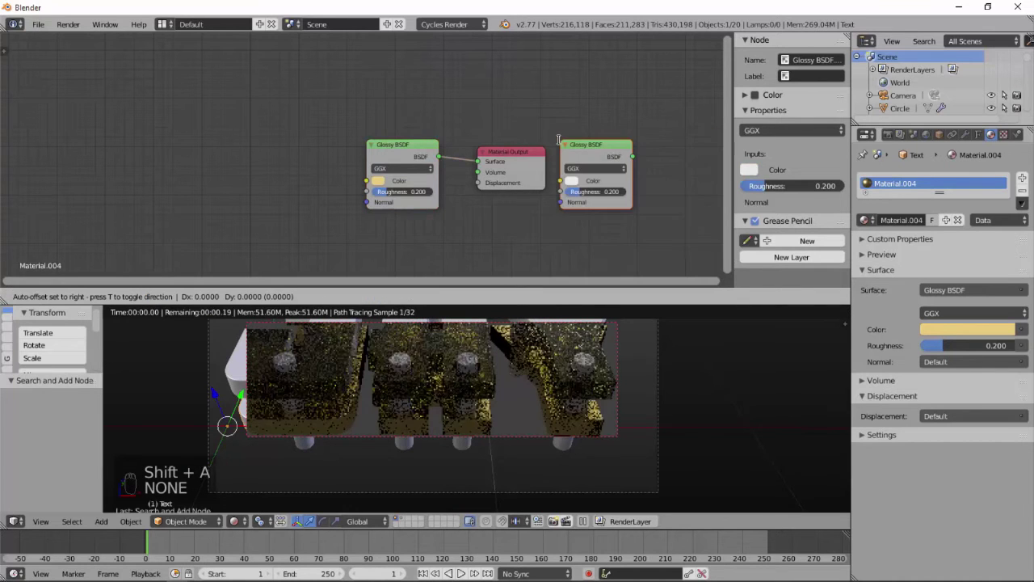
key("shift+a")
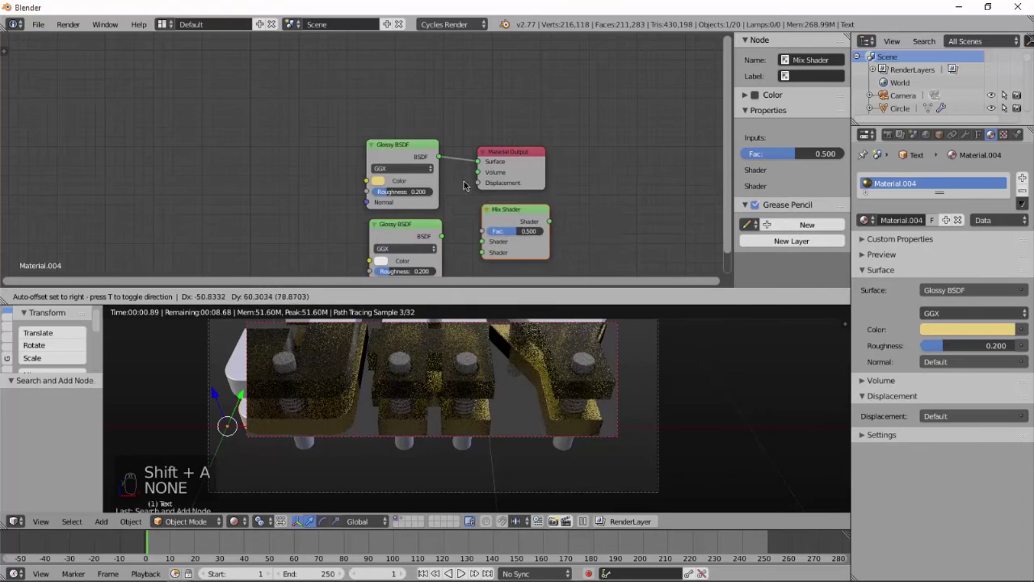
left_click_drag(443, 235, 391, 259)
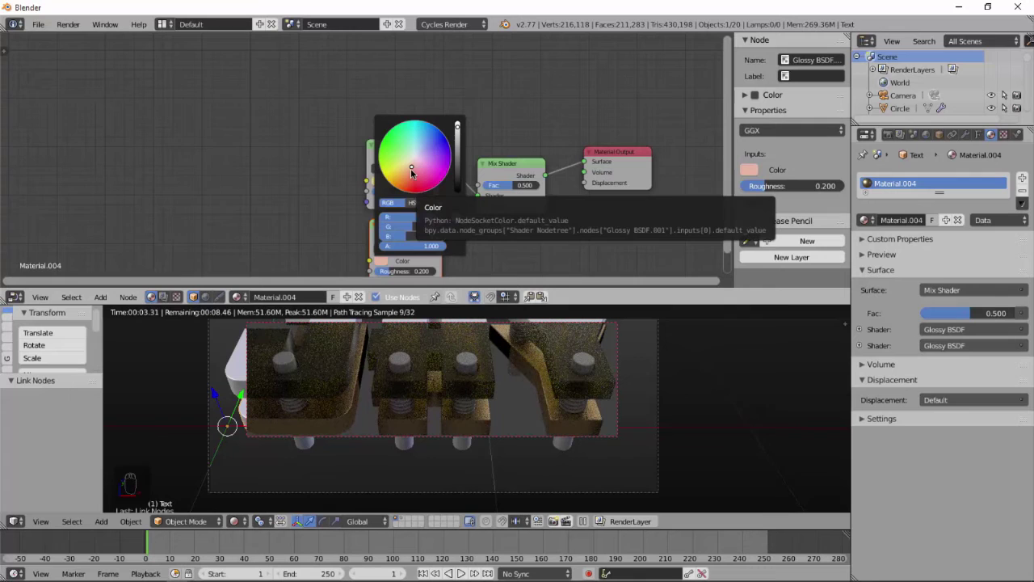
Add a Fresnel node and connect it to the Mix Shader factor of the gold material.
key("shift+a")
key("d")
key("BackSpace")
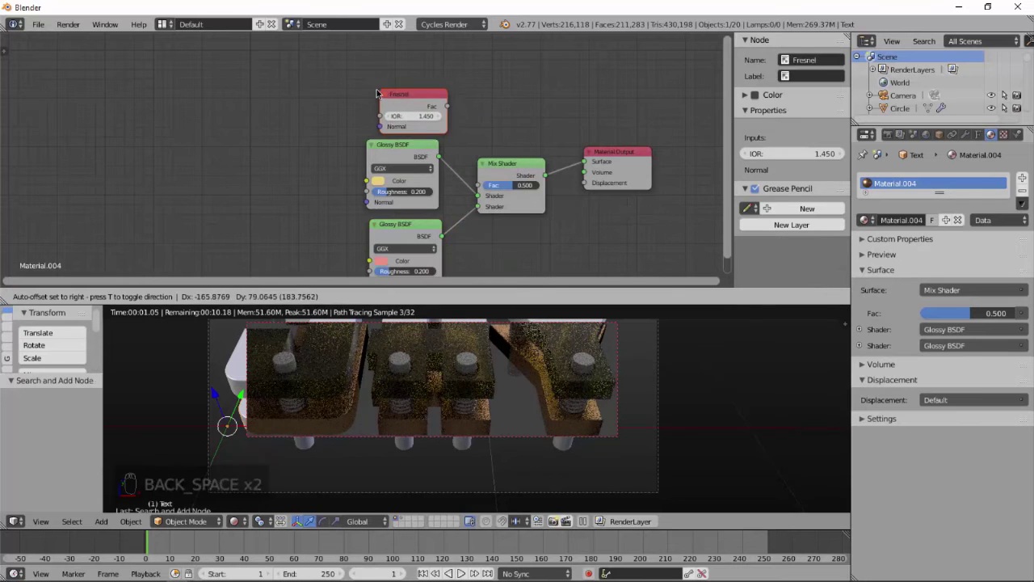
left_click_drag(442, 103, 486, 181)
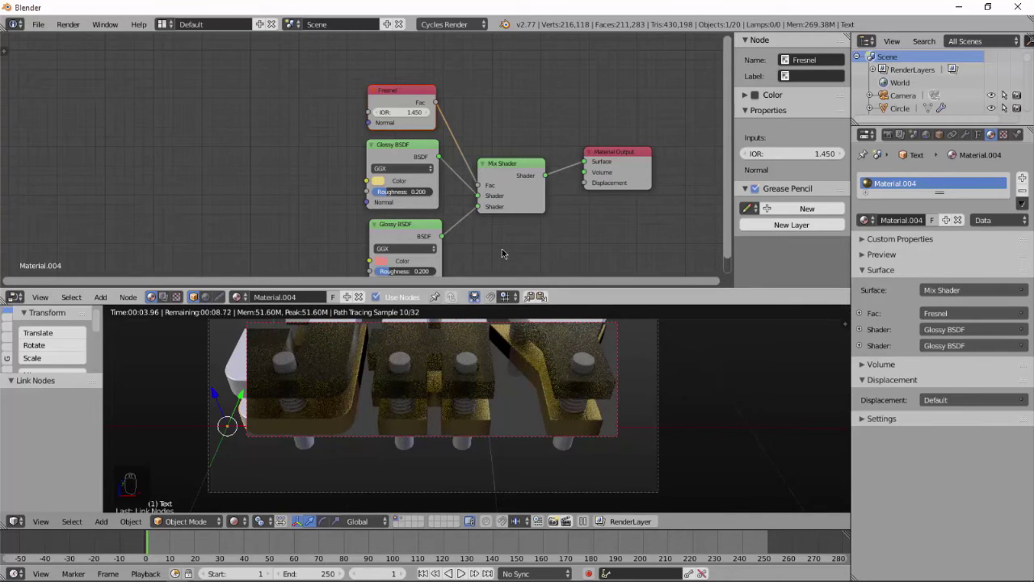
left_click(574, 366)
Join the pins and give them a Glossy material through a Mix Shader with a Fresnel node.
key("b")
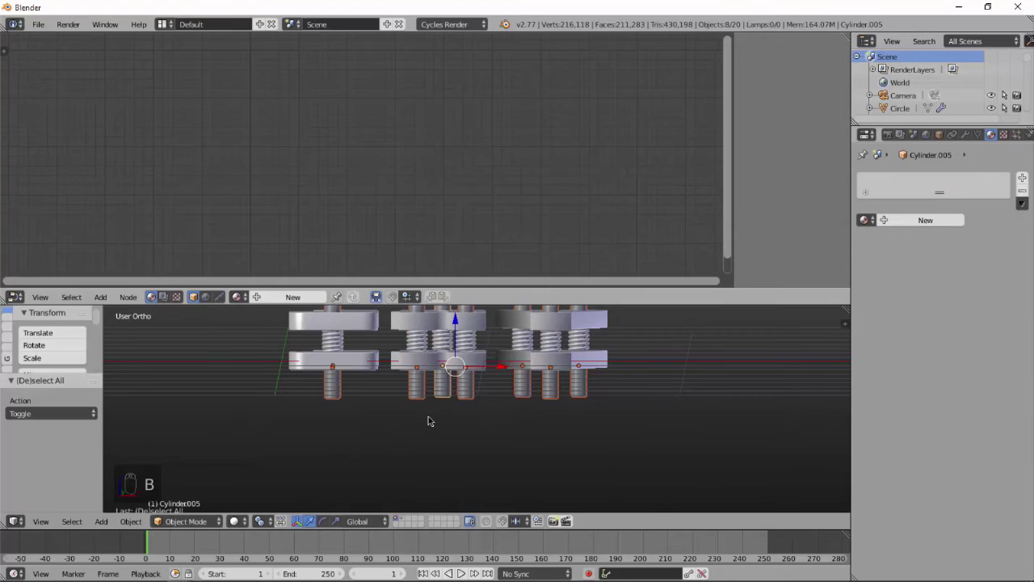
key("ctrl+j")
key("Delete")
left_click(311, 149)
key("shift+a")
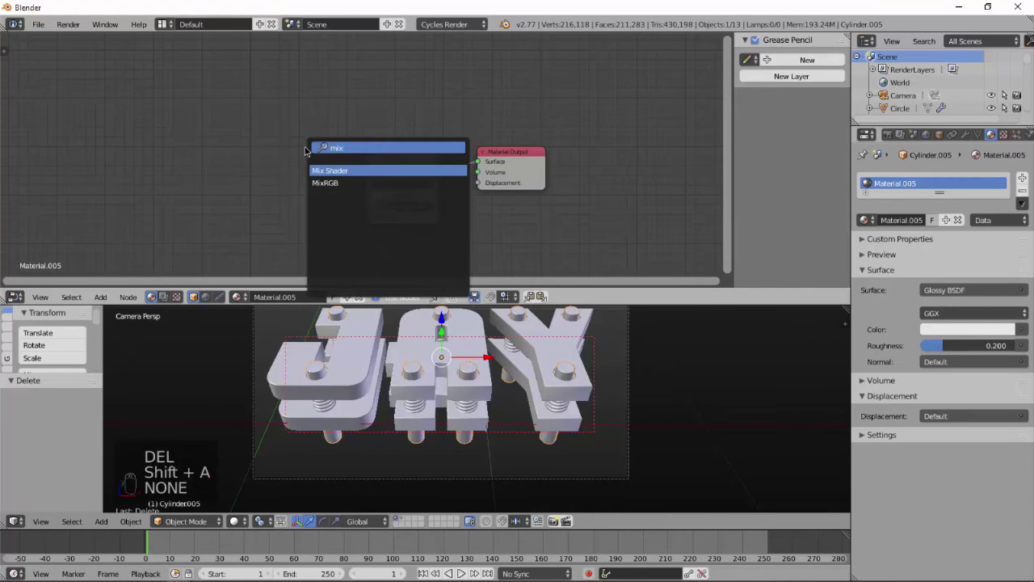
key("shift+a")
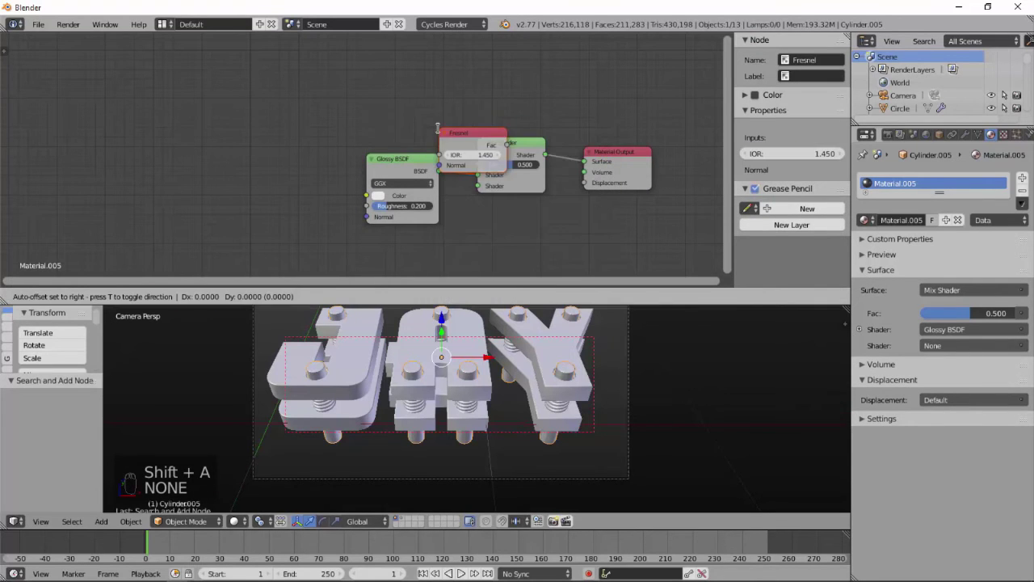
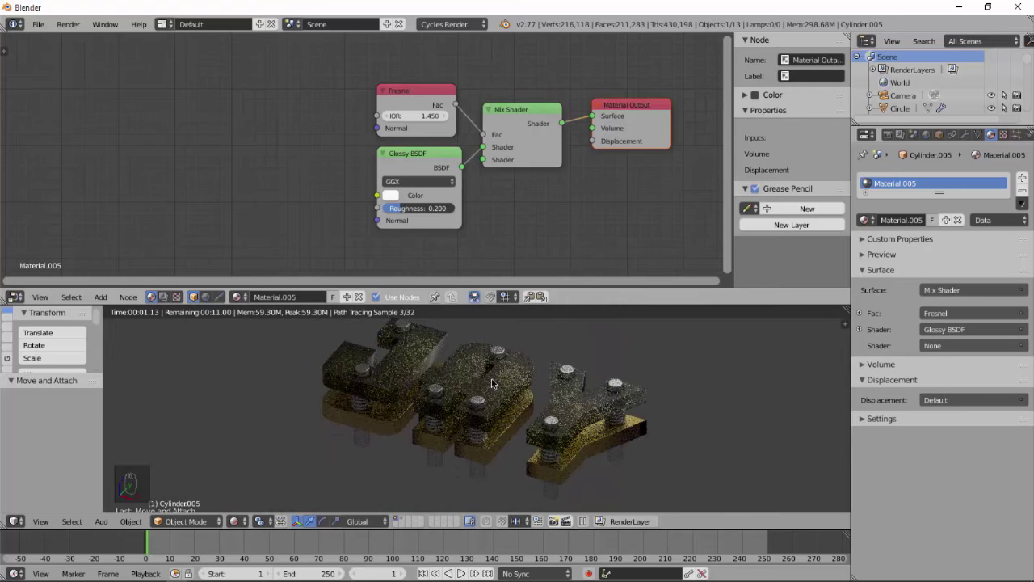
Add a plane scaled into a large floor under the letters, border the render and preview it.
key("shift+c")
key("shift+a")
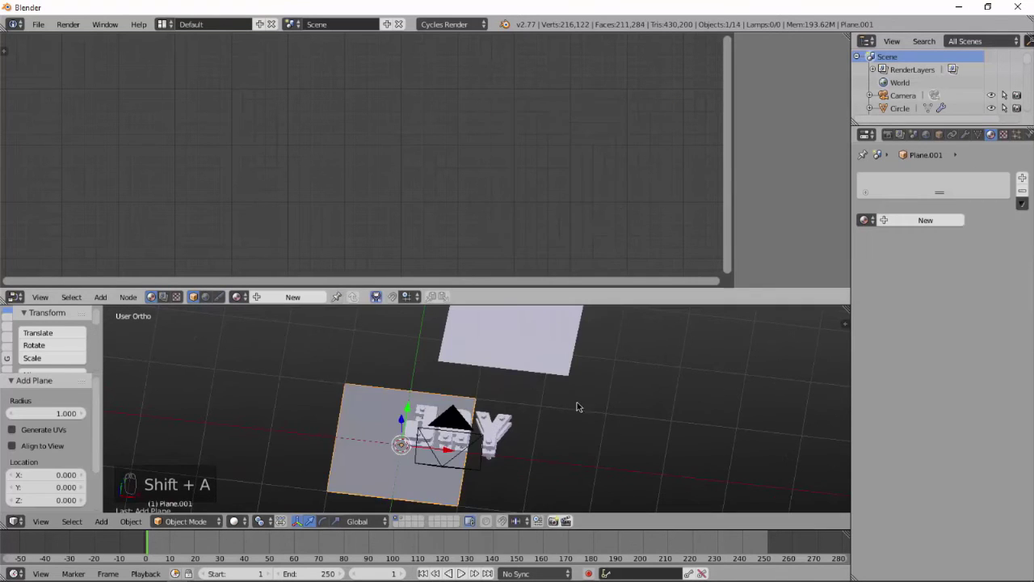
key("s")
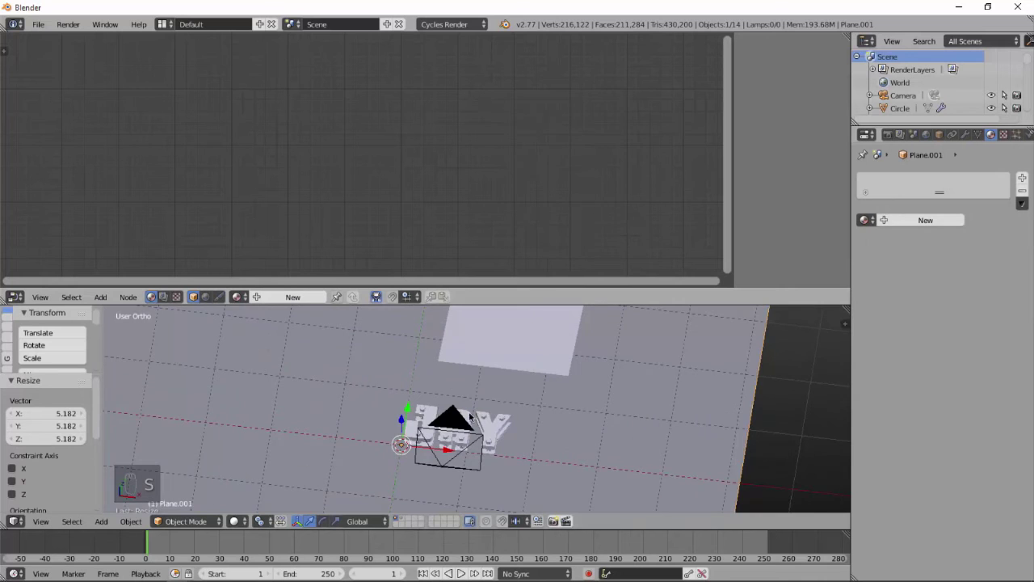
key("KP_0")
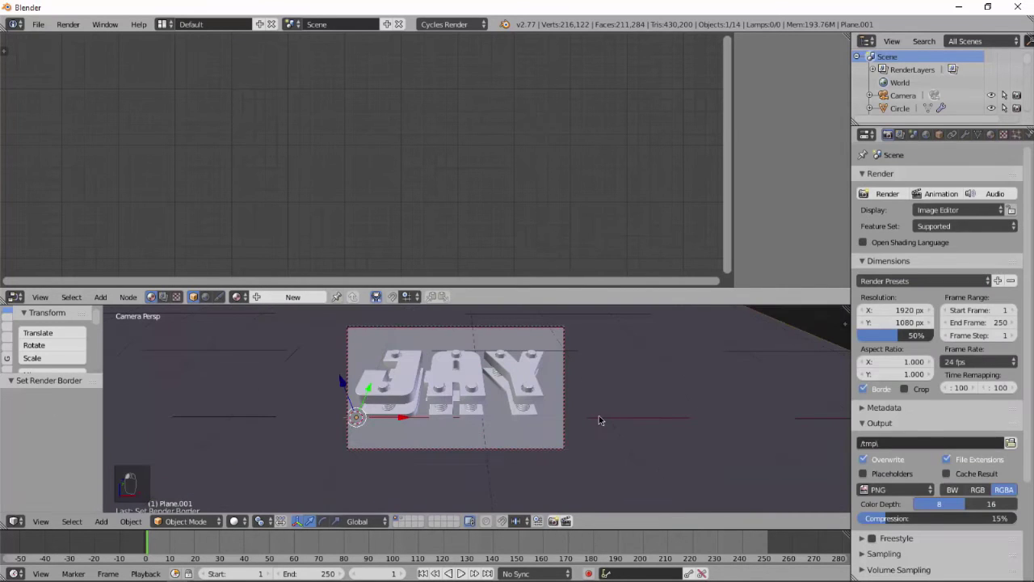
key("shift+f")
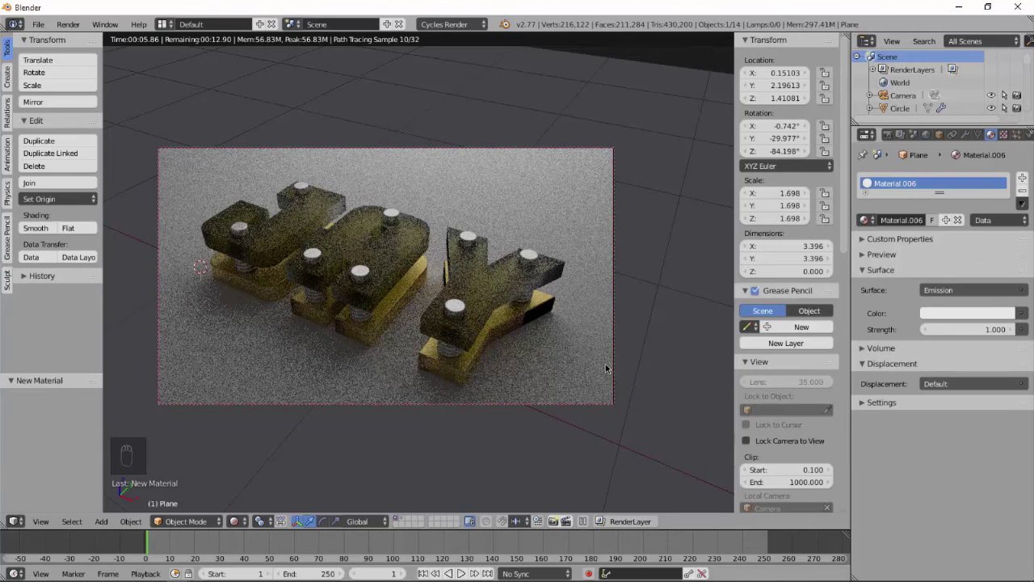
Give the floor plane a Glossy BSDF material at 0.2 roughness feeding the output.
left_click(844, 47)
key("shift+z")
key("shift+z")
key("KP_0")
middle_click(603, 400)
key("KP_0")
key("shift+a")
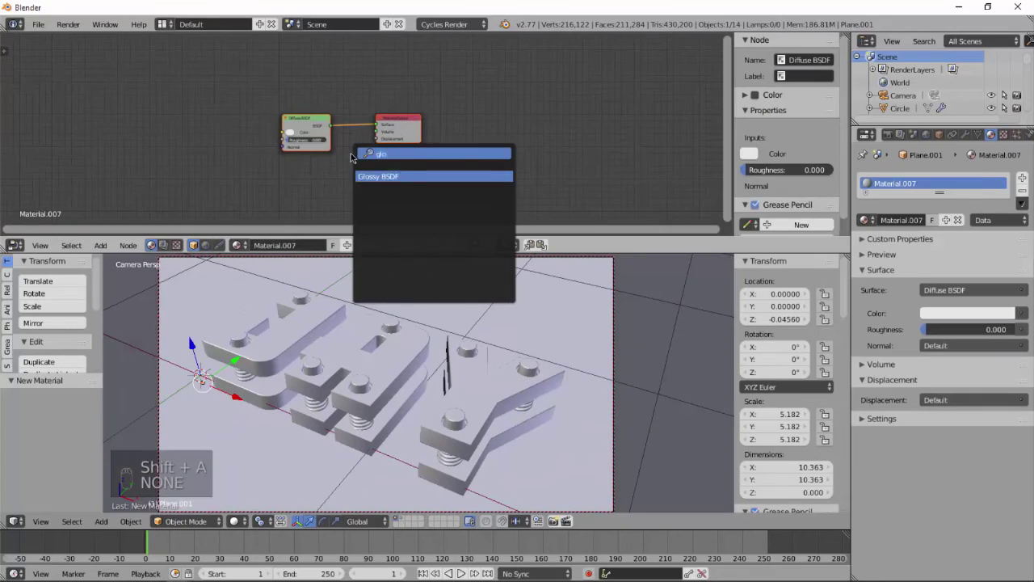
left_click_drag(297, 119, 296, 118)
key("Delete")
key("shift+z")
key("KP_0")
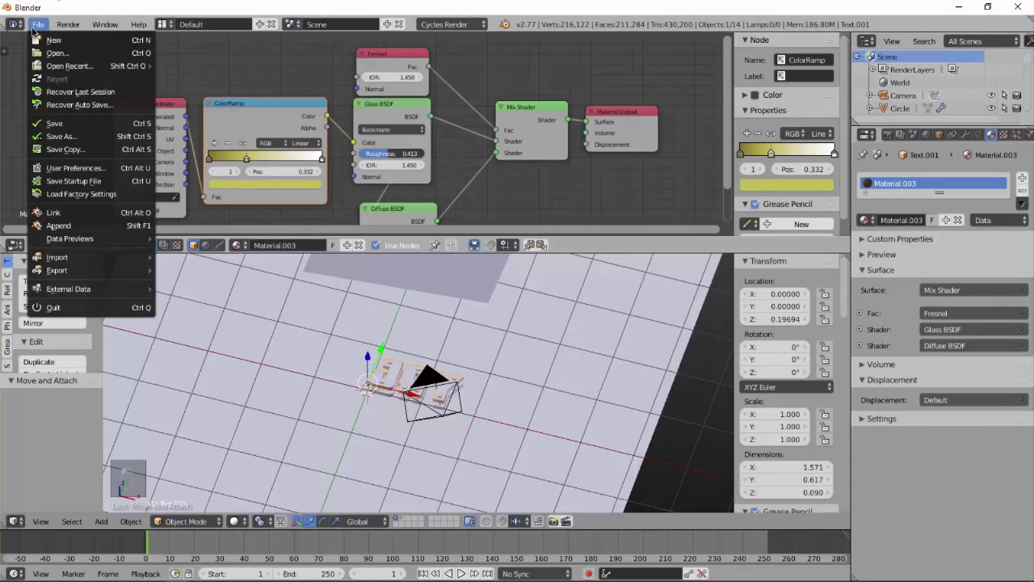
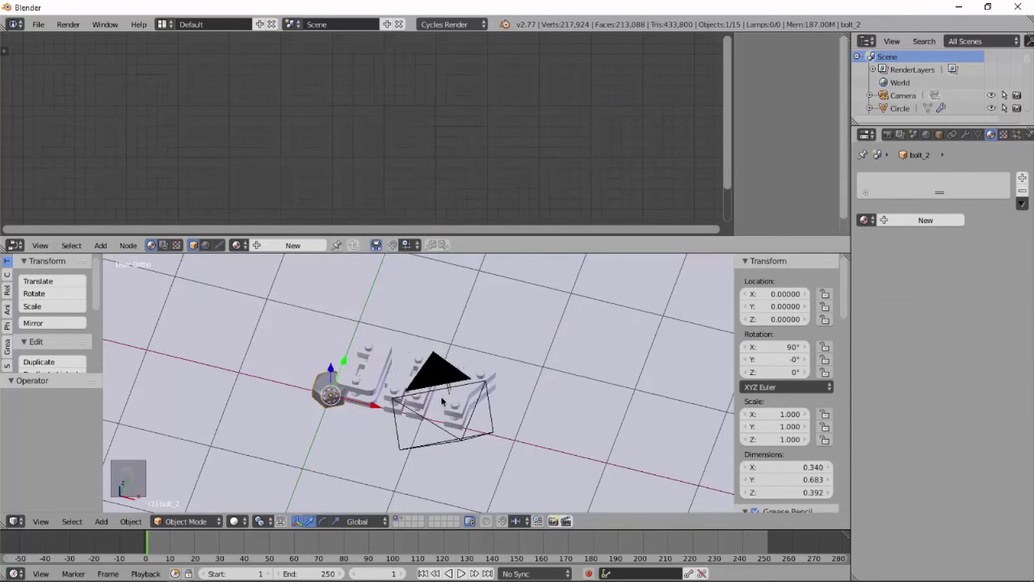
Shrink the bolt to about half size and tilt it at an angle.
key("r")
middle_click(398, 385)
key("shift+a")
Give the bolt a material mixing dark red Diffuse and 0.2-roughness Glossy at Fac 0.5.
key("Delete")
key("shift+a")
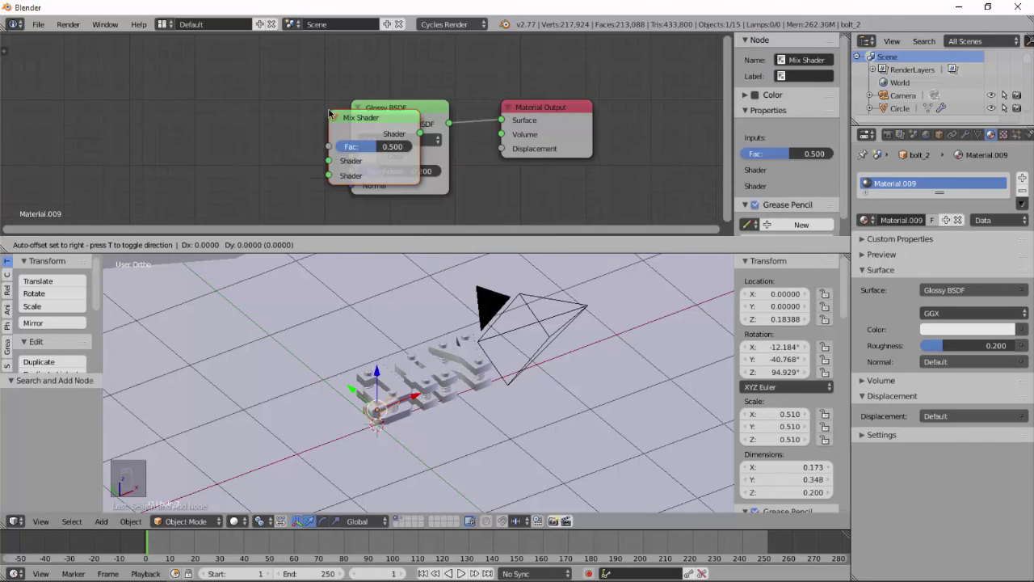
key("shift+a")
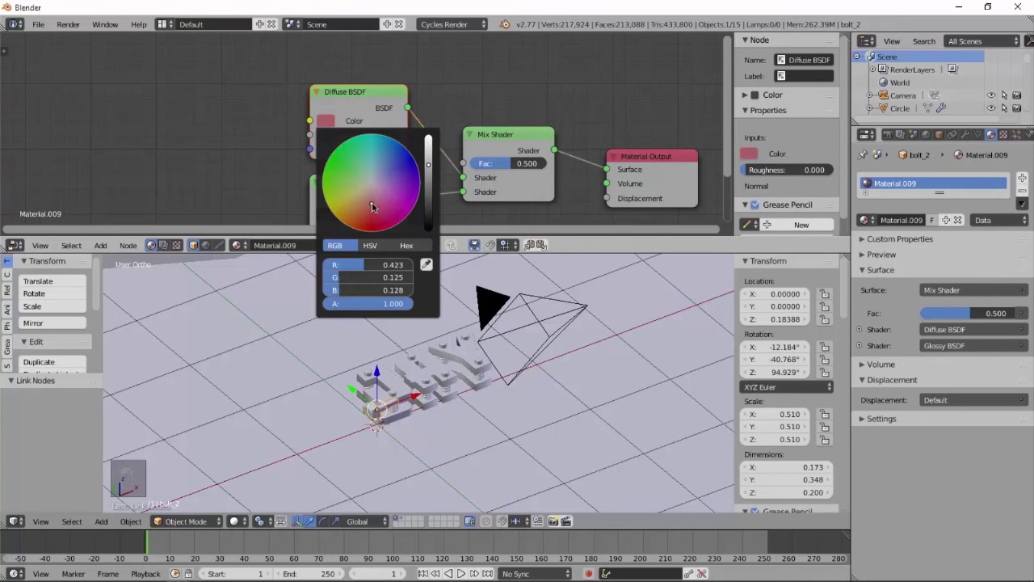
key("KP_1")
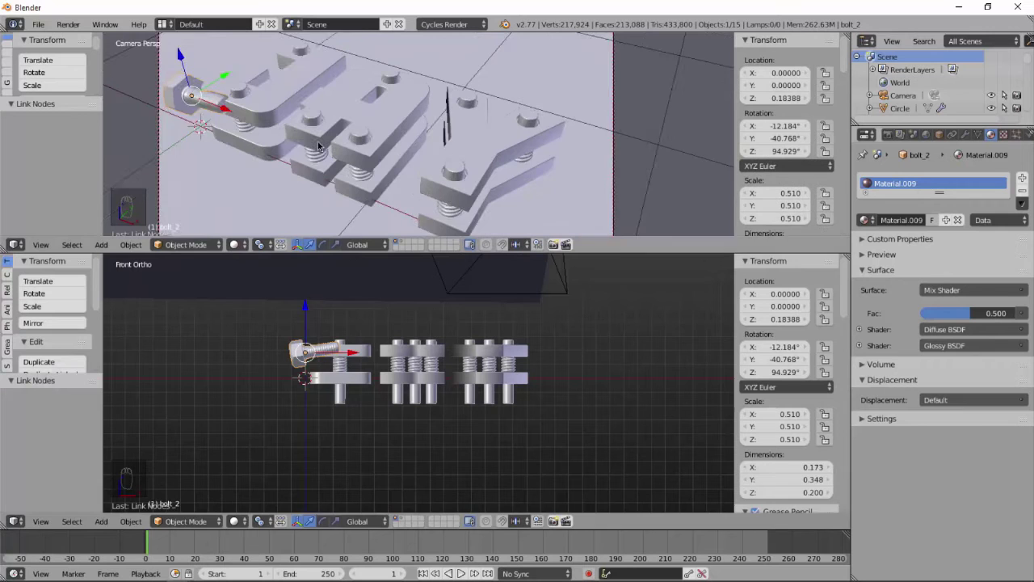
Shrink the bolt further and tilt it by about 45 degrees on the floor.
left_click_drag(308, 328, 411, 416)
key("s")
key("r")
key("r")
key("g")
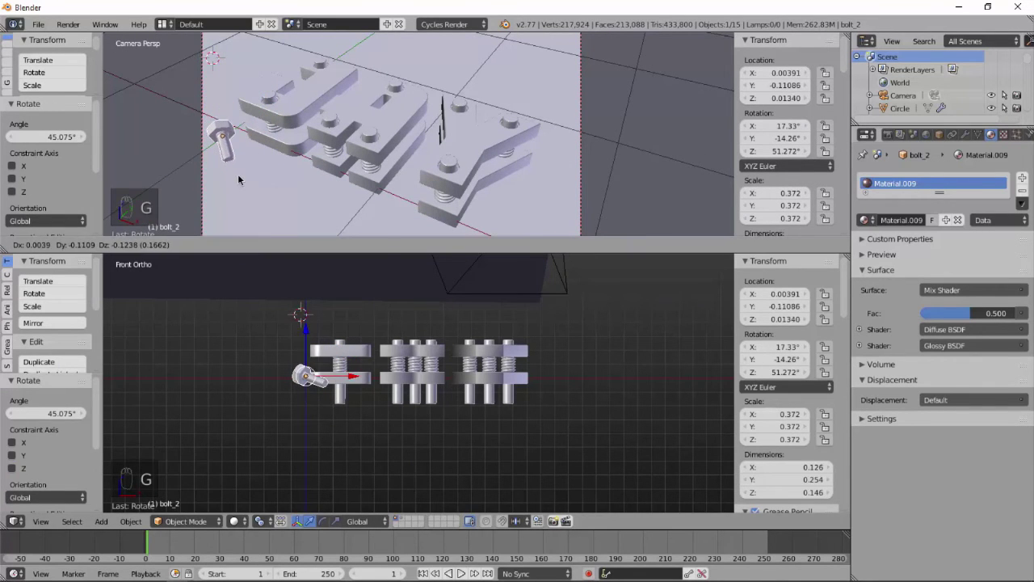
middle_click(369, 357)
Duplicate the bolt twice and place the rotated copies on the floor beside the letters.
key("shift+d")
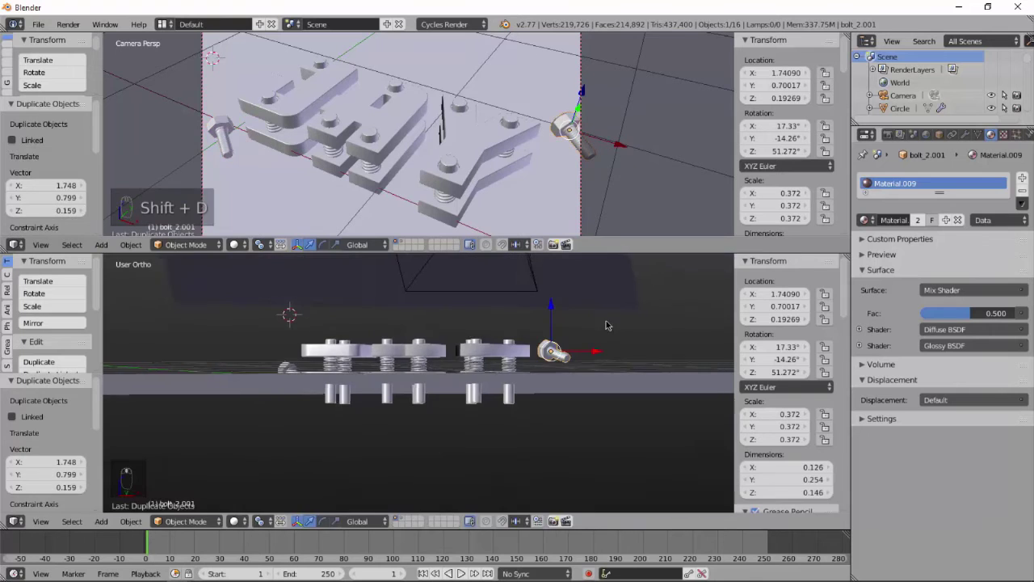
left_click_drag(559, 319, 572, 341)
key("r")
key("r")
middle_click(546, 401)
key("shift+f")
key("shift+d")
key("r")
key("r")
left_click(346, 300)
key("r")
Scatter further bolt copies across the floor, each turned to a new angle.
key("shift+d")
key("r")
key("g")
left_click_drag(324, 315, 380, 444)
key("r")
left_click_drag(310, 143, 325, 174)
key("shift+d")
left_click(364, 171)
key("r")
double_click(417, 345)
key("r")
left_click_drag(352, 121, 354, 128)
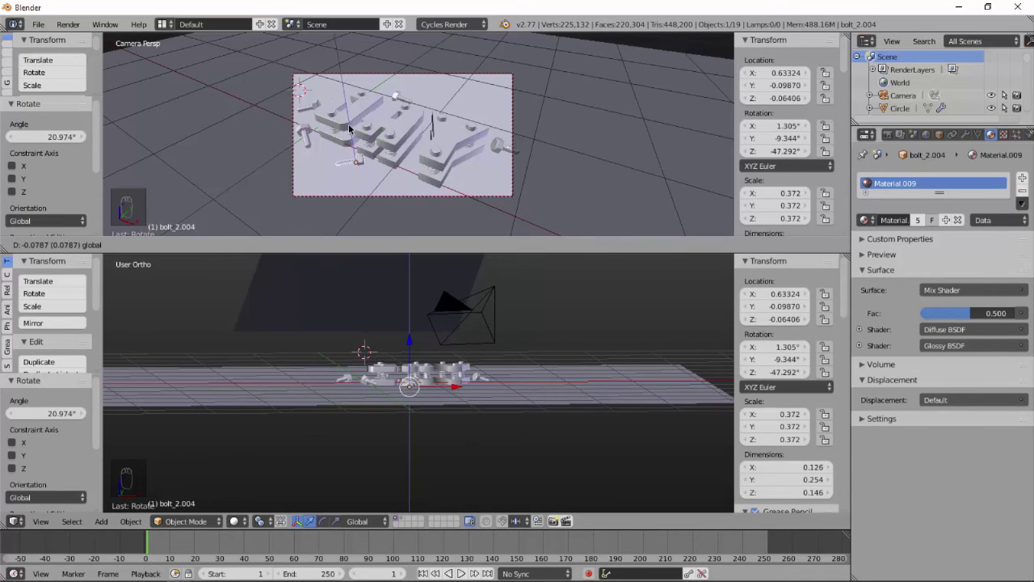
left_click_drag(377, 138, 386, 122)
key("KP_0")
Separate and duplicate a letter piece, lay the copy on the floor and rotate it.
key("KP_0")
key("shift+d")
key("Tab")
key("p")
key("Tab")
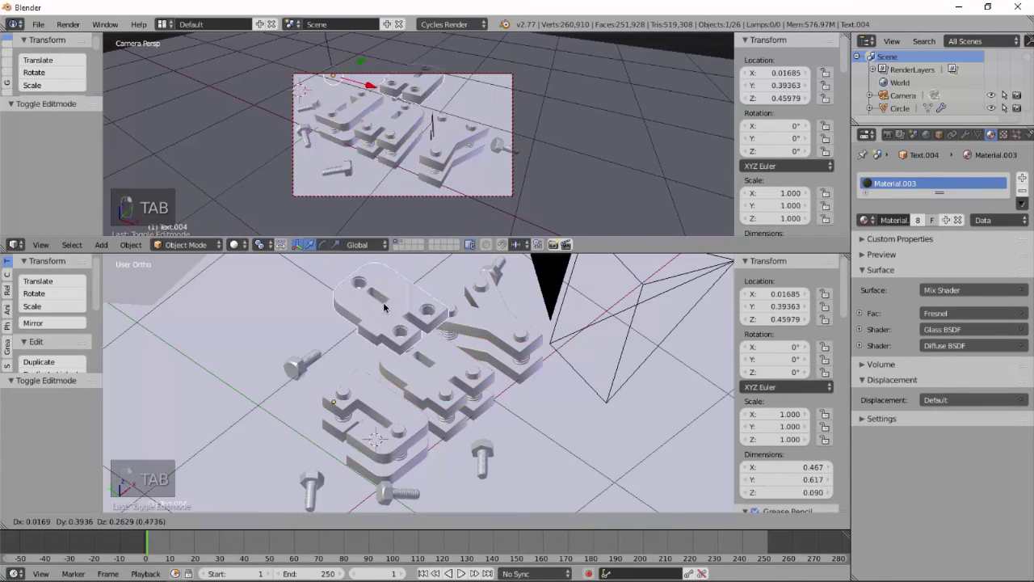
key("g")
left_click_drag(321, 328, 430, 410)
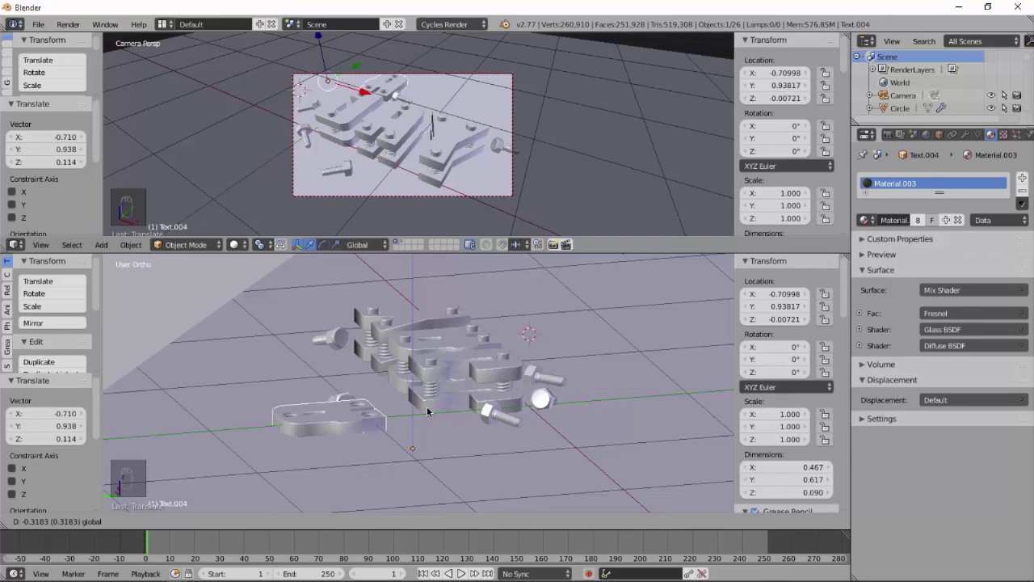
key("r")
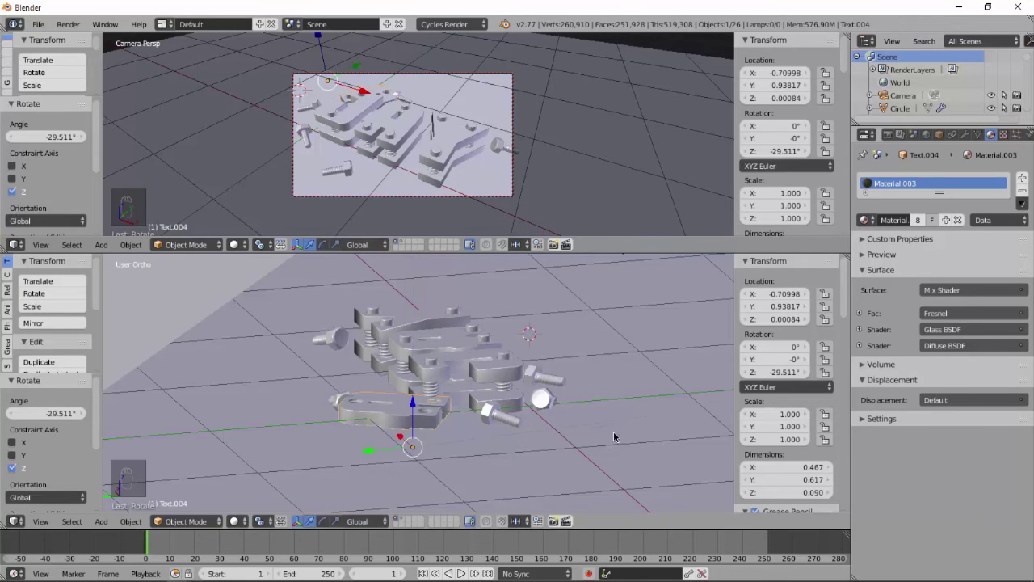
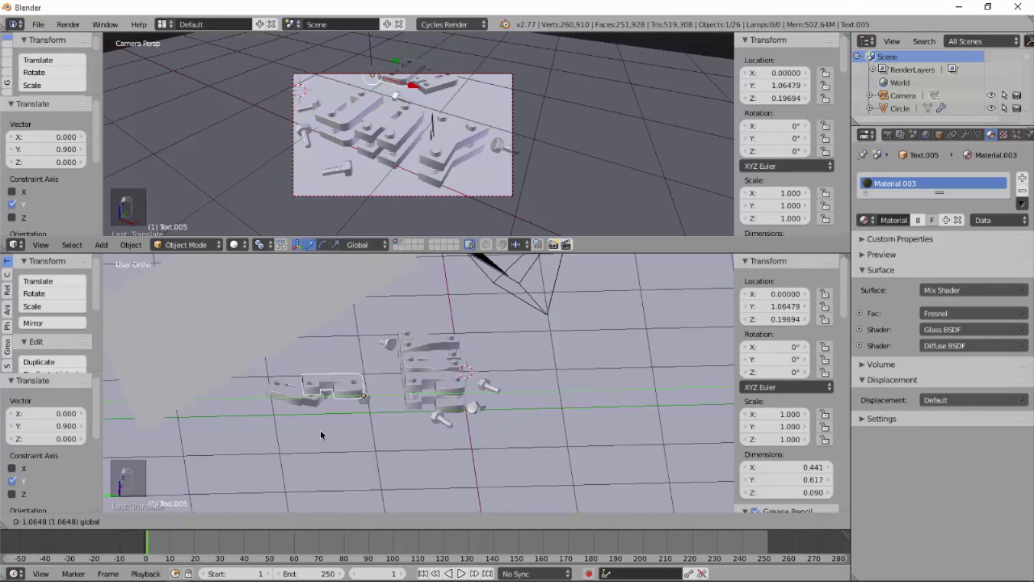
Place more rotated letter-piece copies among the bolts and duplicate a spring.
left_click_drag(317, 426, 509, 270)
key("r")
key("r")
middle_click(558, 317)
left_click_drag(569, 308, 575, 327)
left_click_drag(544, 337, 544, 429)
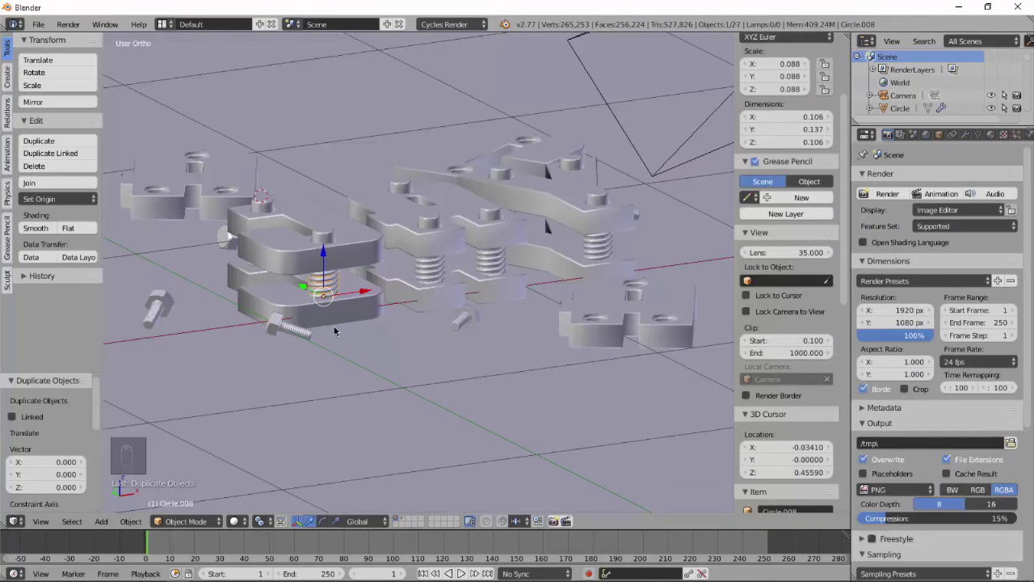
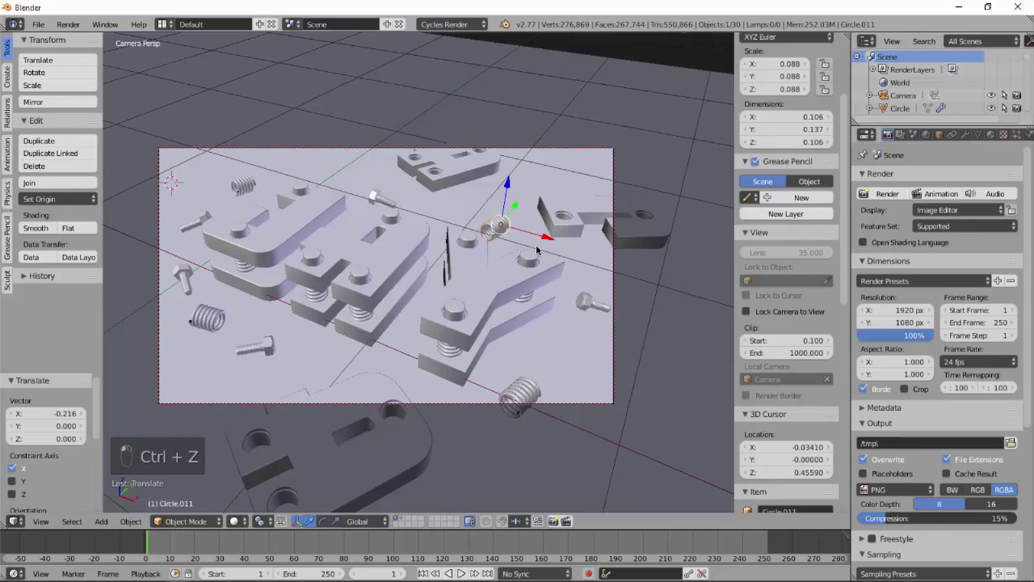
Rotate the spring copies about the Z axis to lie on the floor and move the bolt further into the shot.
key("r")
key("z")
key("z")
key("r")
key("r")
key("z")
key("z")
key("r")
left_click_drag(291, 190, 268, 185)
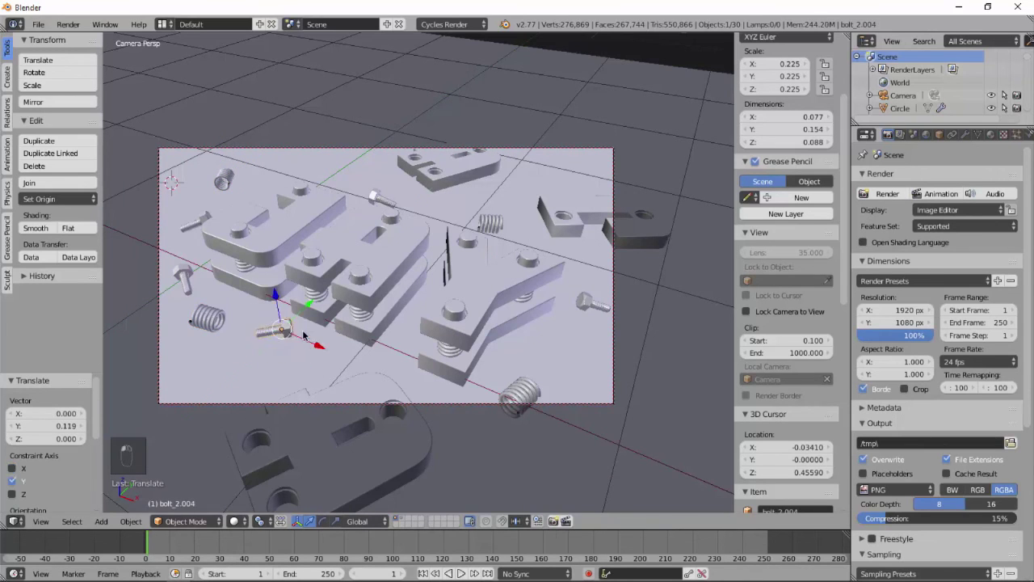
Duplicate another spring, shift the copy sideways and show the rendered viewport preview.
key("shift+d")
left_click_drag(258, 344, 216, 372)
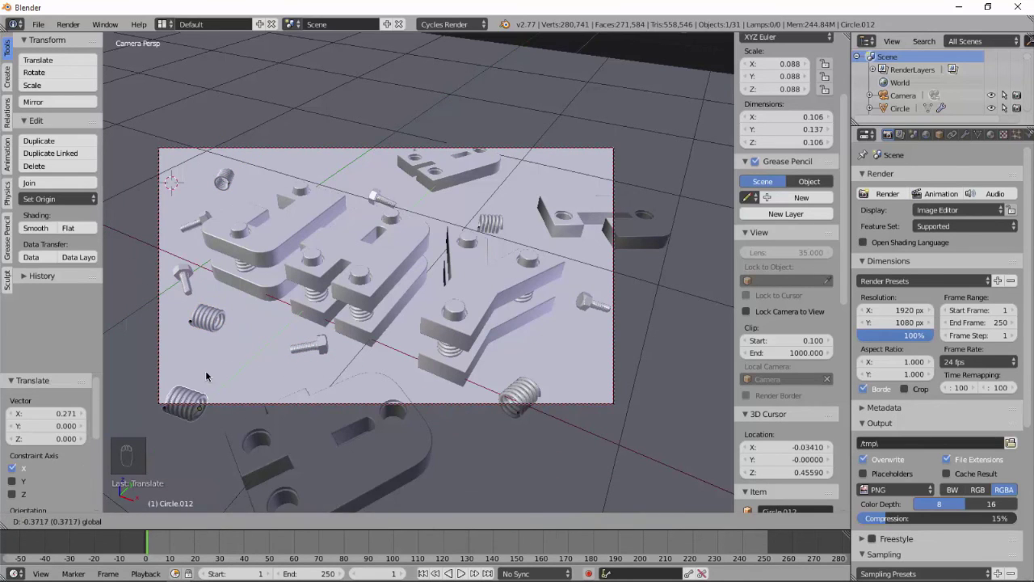
key("shift+z")
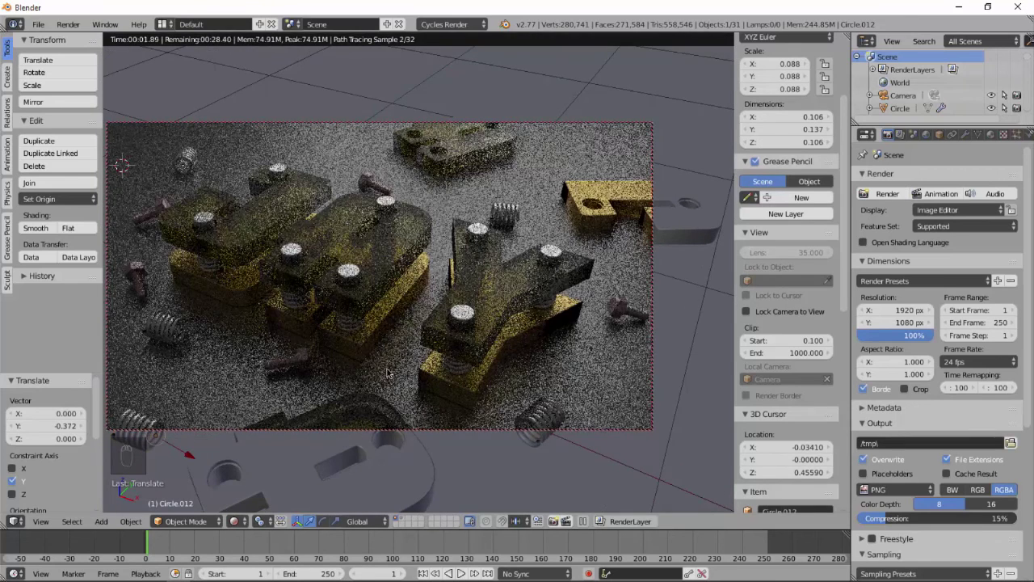
Lower the bolt vertically onto the floor, then preview the render and return to solid display.
key("shift+z")
key("ctrl+z")
key("ctrl+z")
key("shift+z")
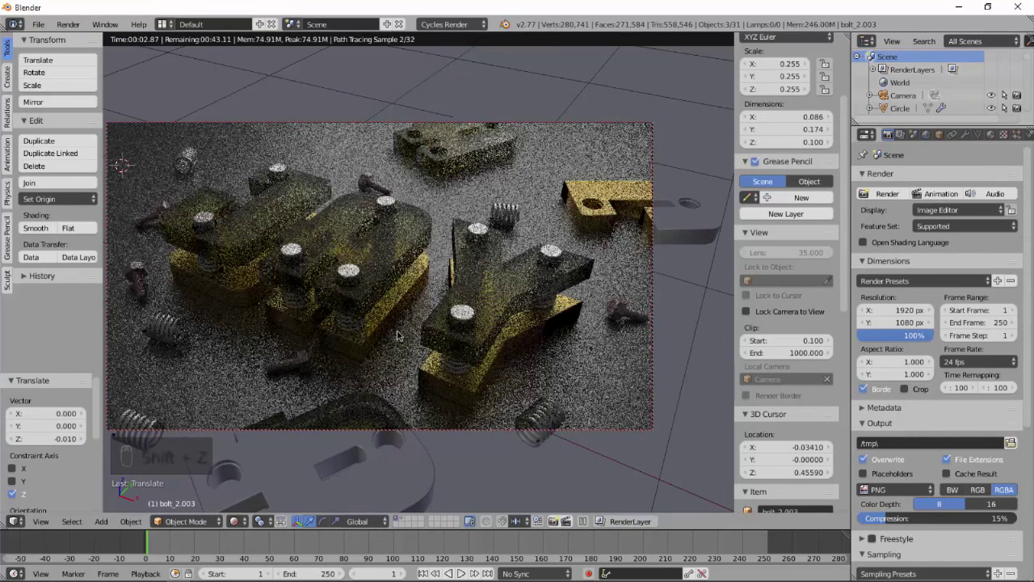
key("shift+z")
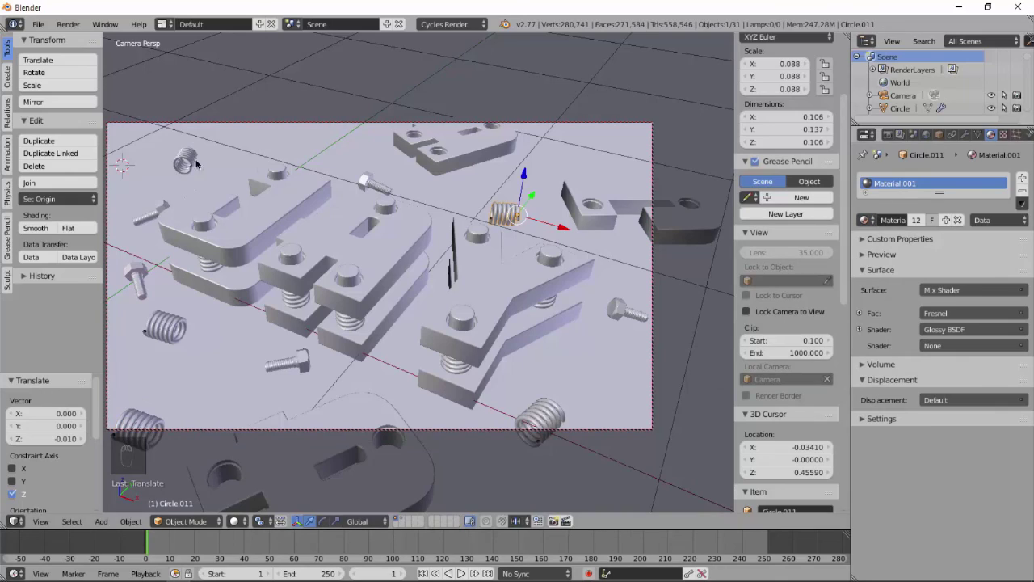
Preview the render once more and save the project as Tutorial.blend in Downloads.
key("shift+z")
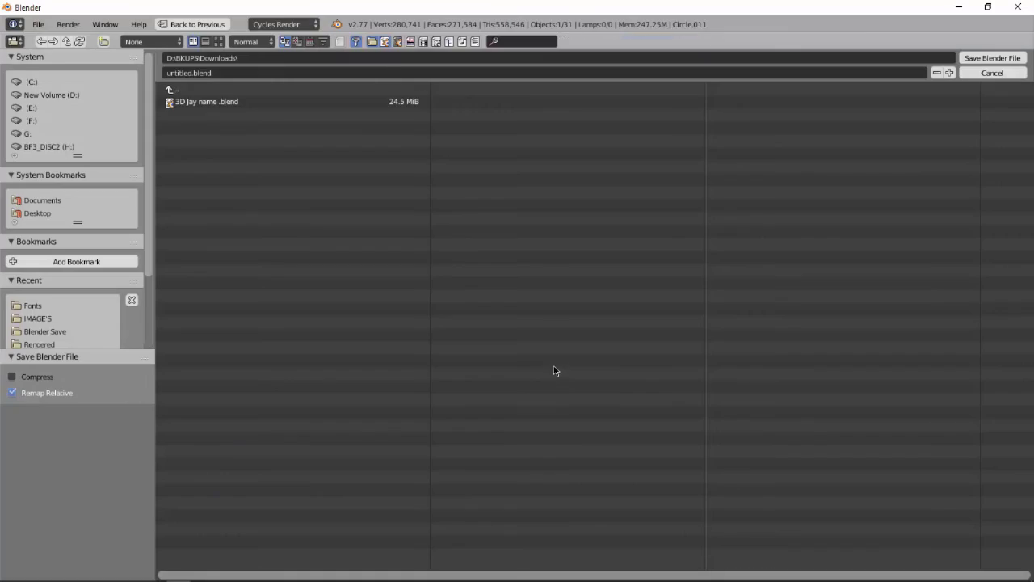
key("ctrl+s")
key("shift+z")
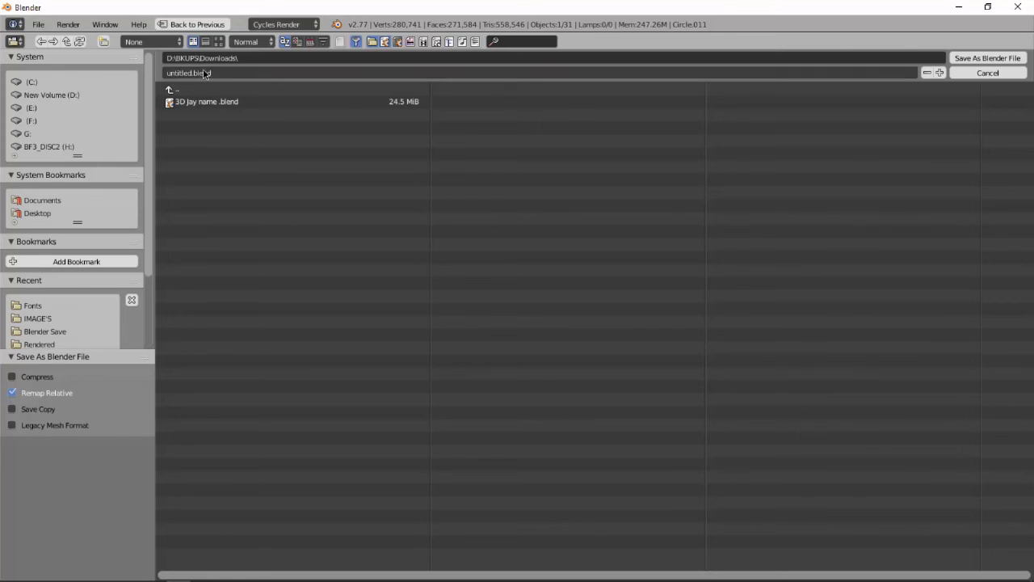